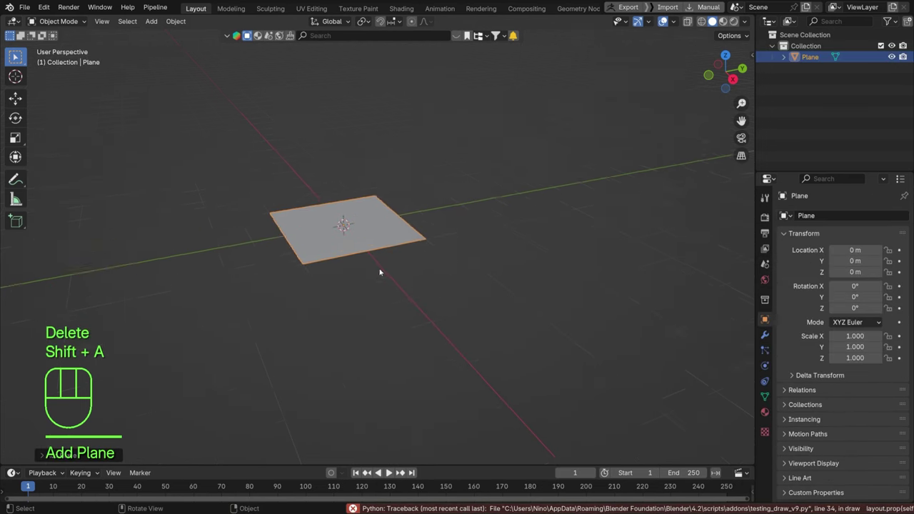
- Add a new particle system to the plane and play back the 1,000 falling particles
{"action": "left_click_drag", "start_coordinate": [371, 249], "coordinate": [345, 225]}
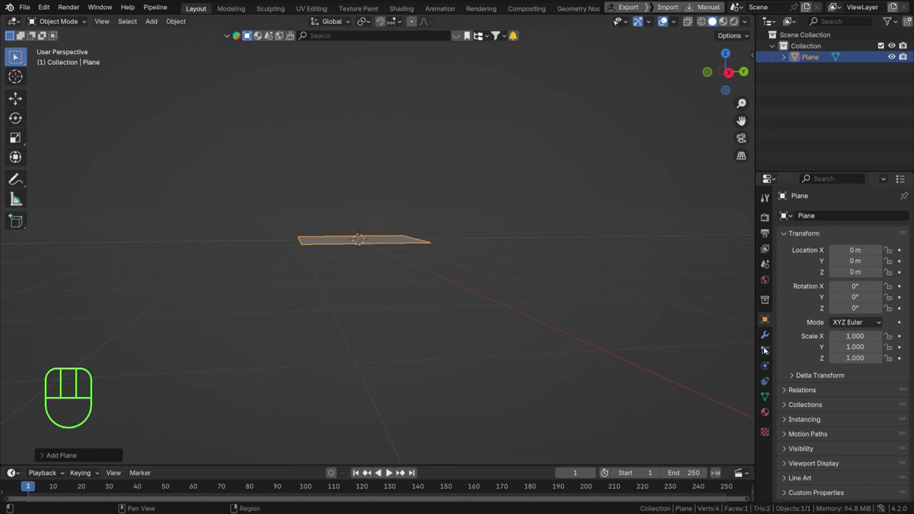
{"action": "left_click", "coordinate": [768, 348]}
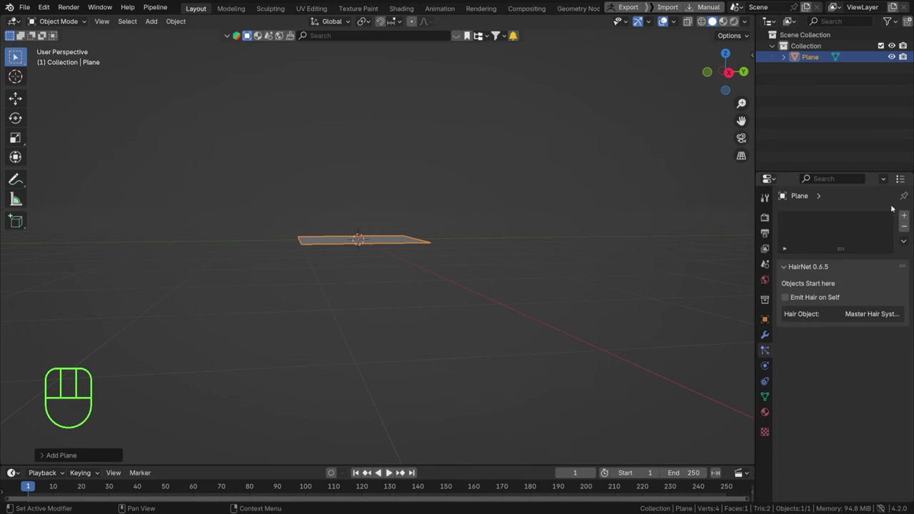
{"action": "left_click", "coordinate": [909, 219]}
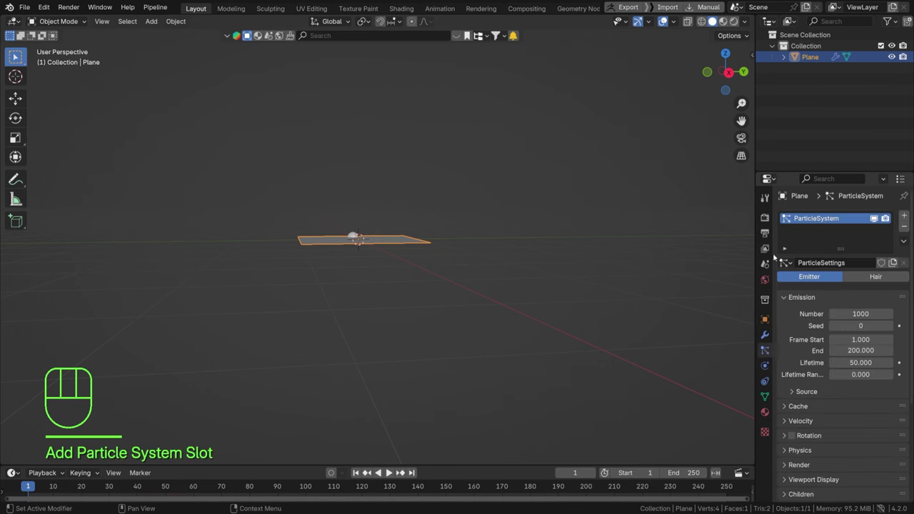
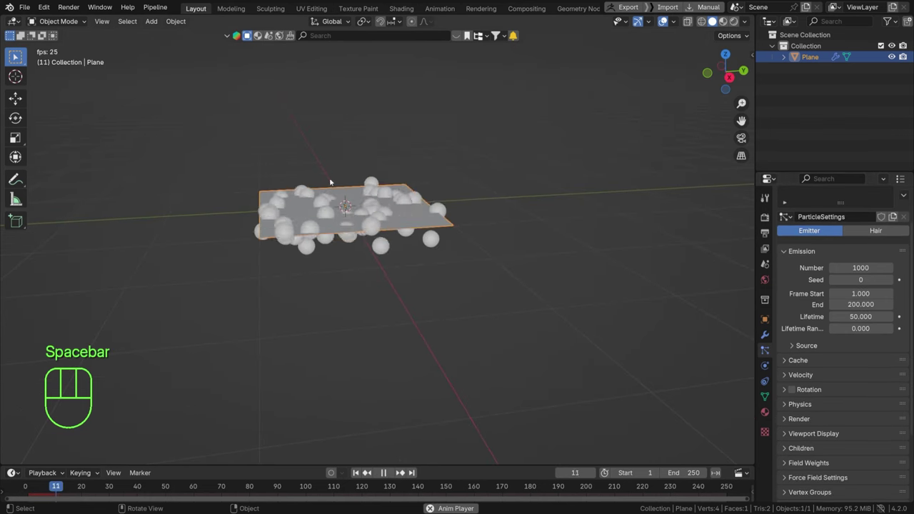
{"action": "key", "text": "space"}
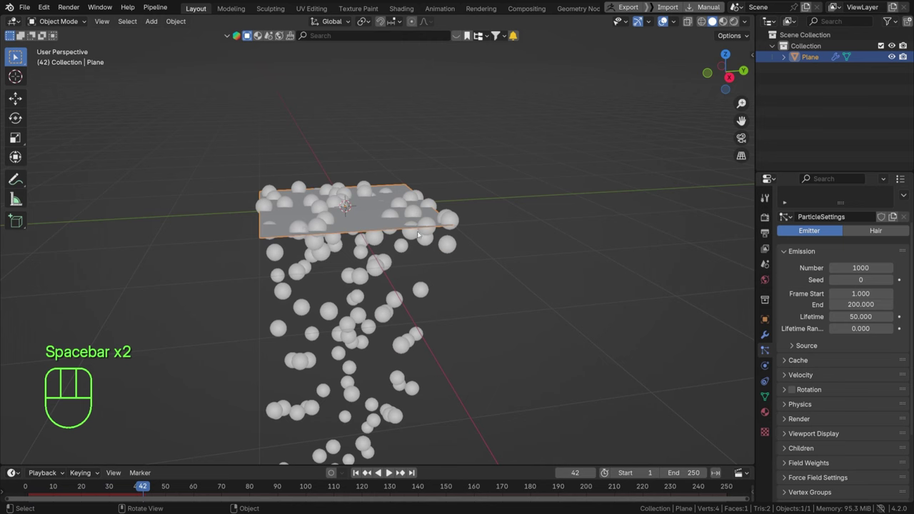
{"action": "key", "text": "space"}
{"action": "key", "text": "space"}
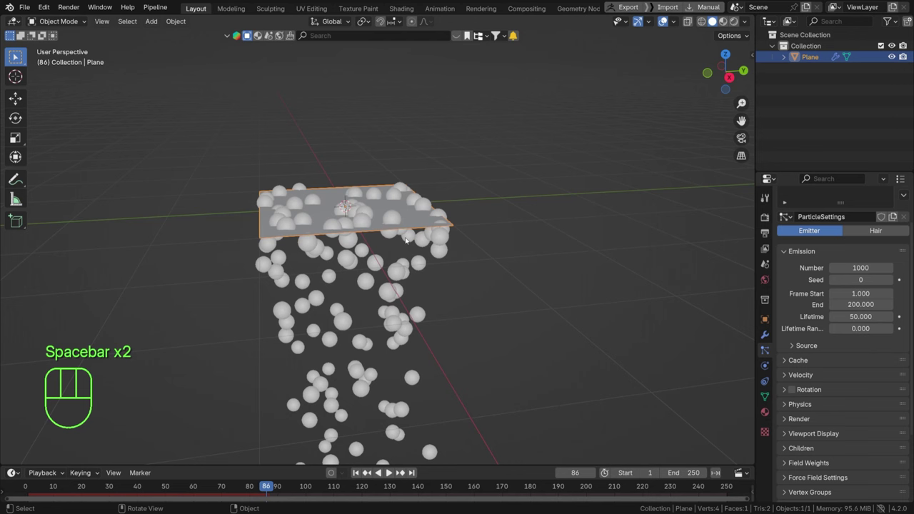
- Try Hair, return the particles to Emitter type and play the fall
{"action": "left_click", "coordinate": [393, 470]}
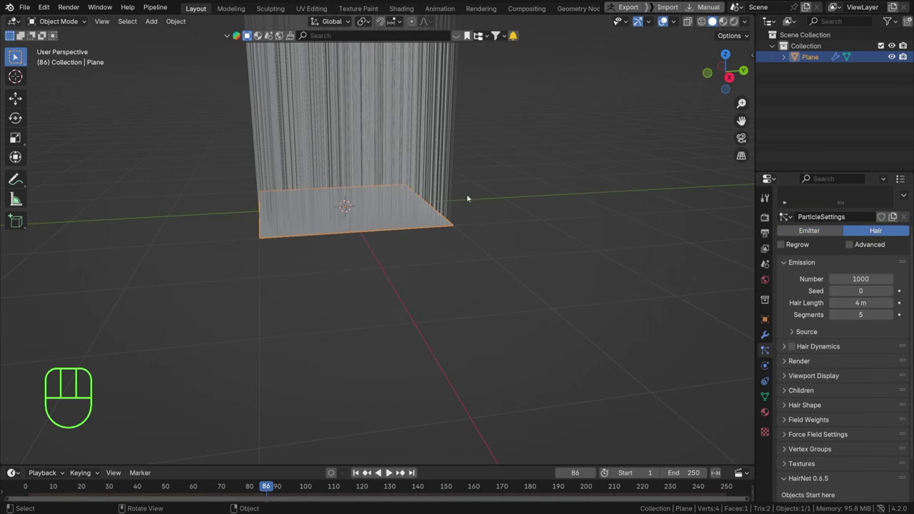
{"action": "left_click", "coordinate": [393, 470]}
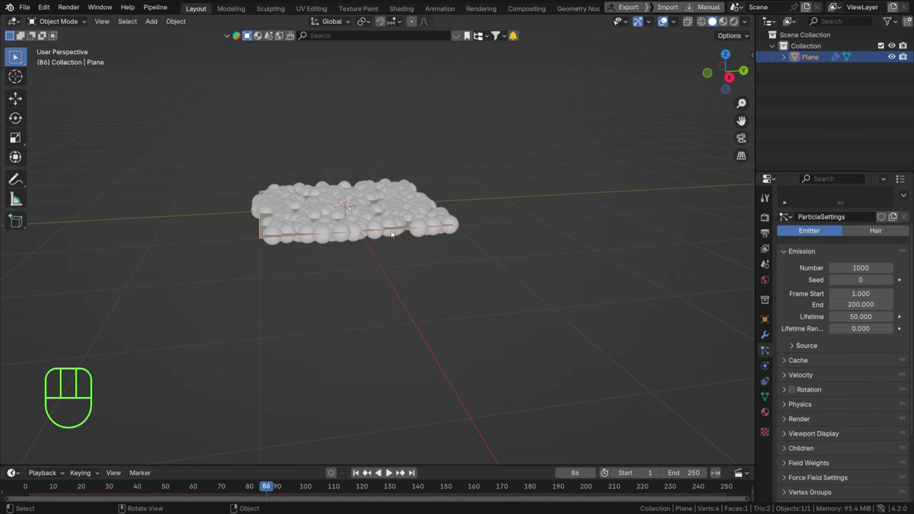
{"action": "key", "text": "space"}
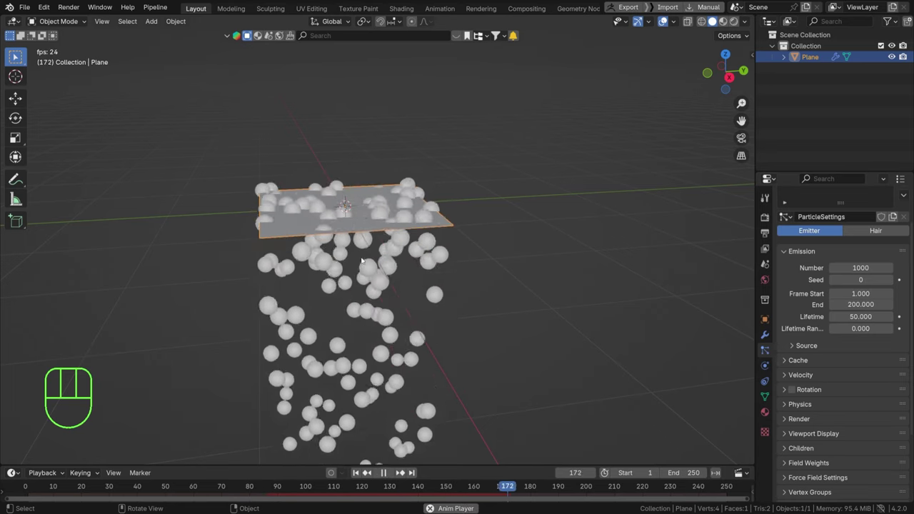
- Set the scene's end frame to 100 instead of 250
{"action": "left_click", "coordinate": [400, 470]}
{"action": "key", "text": "0"}
{"action": "key", "text": "space"}
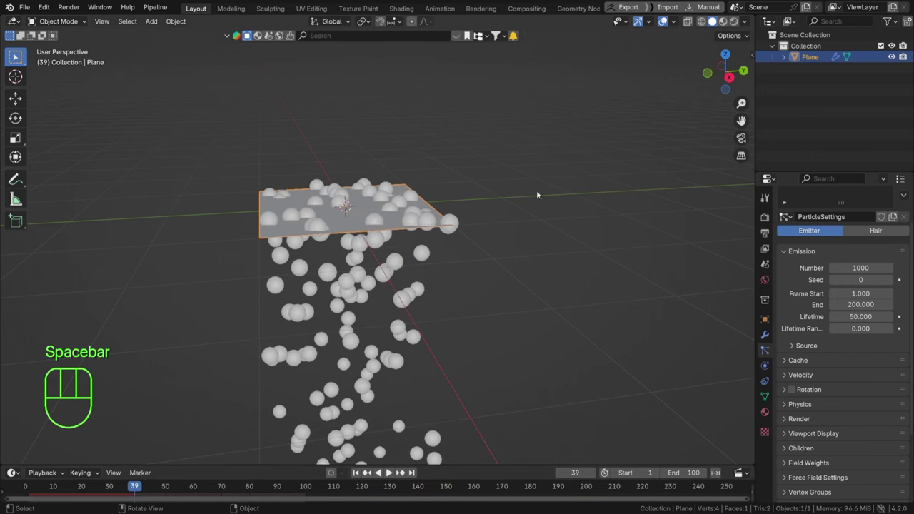
- Widen the Properties editor and switch the viewport to Front Orthographic
{"action": "left_click_drag", "start_coordinate": [392, 470], "coordinate": [332, 470]}
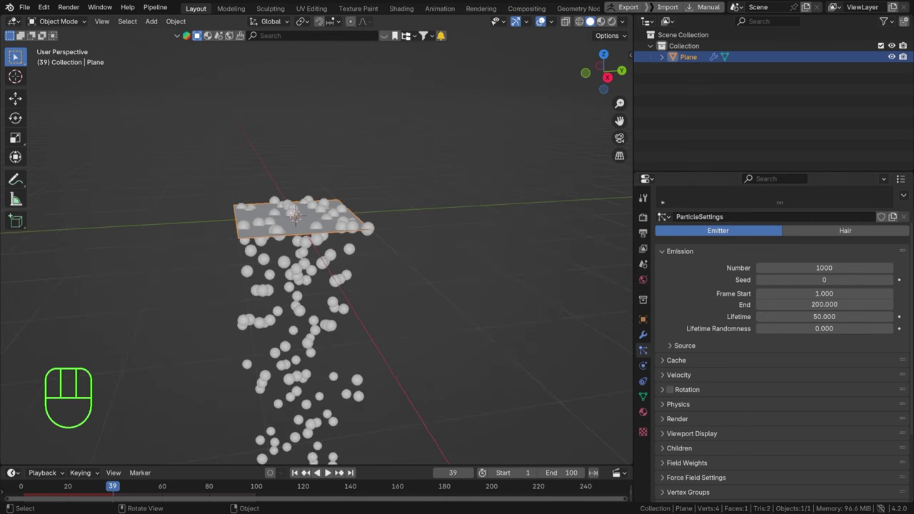
{"action": "middle_click", "coordinate": [331, 470]}
{"action": "key", "text": "KP_1"}
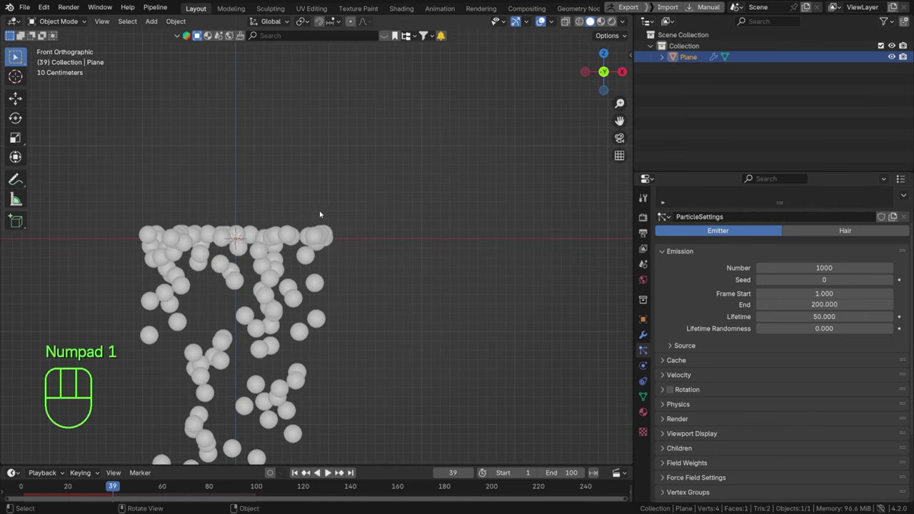
- Set the particles' Normal velocity to 0, then test 10 m/s during playback
{"action": "left_click", "coordinate": [332, 470]}
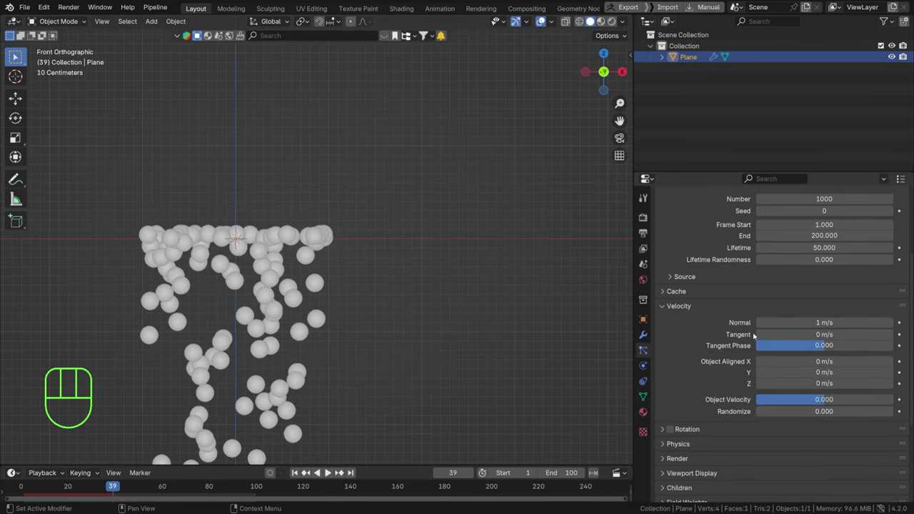
{"action": "left_click", "coordinate": [332, 470]}
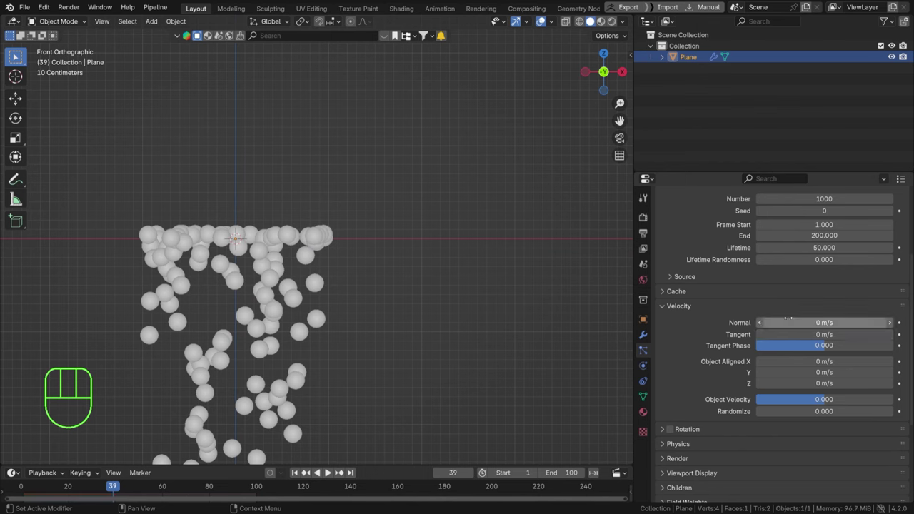
{"action": "key", "text": "space"}
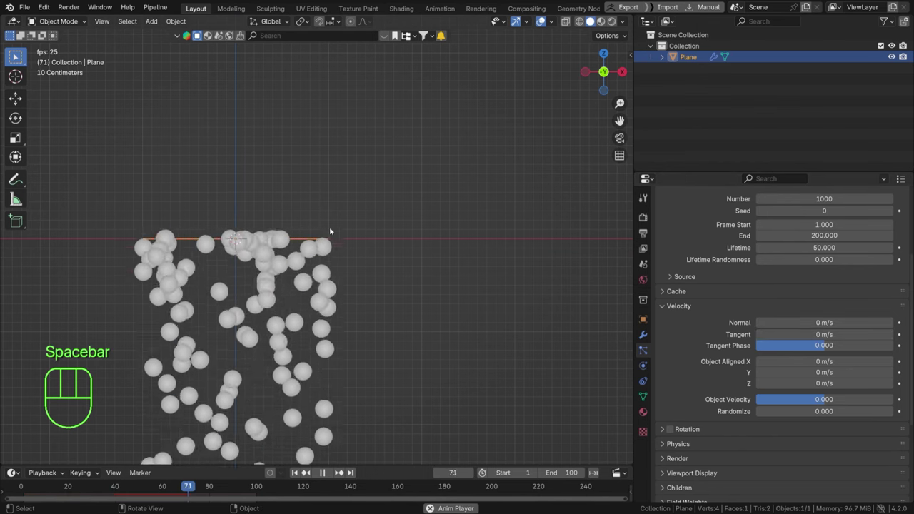
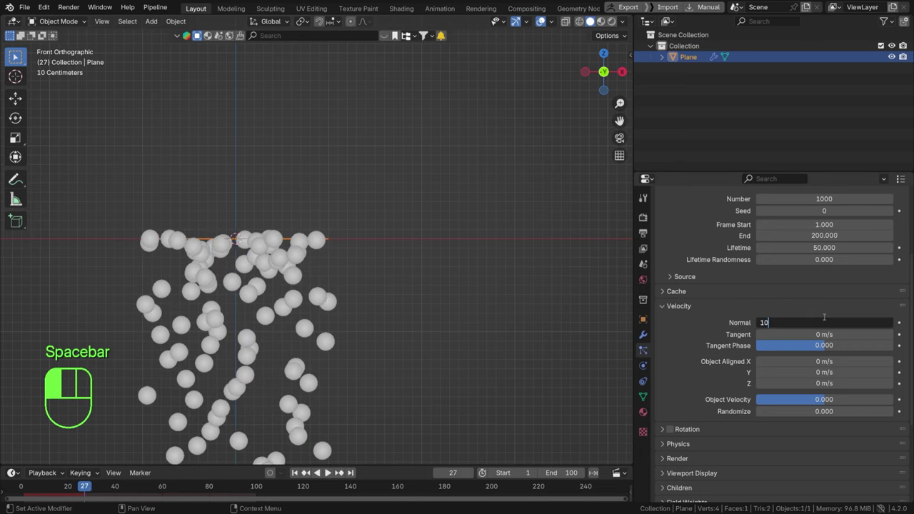
{"action": "key", "text": "space"}
{"action": "key", "text": "space"}
{"action": "key", "text": "space"}
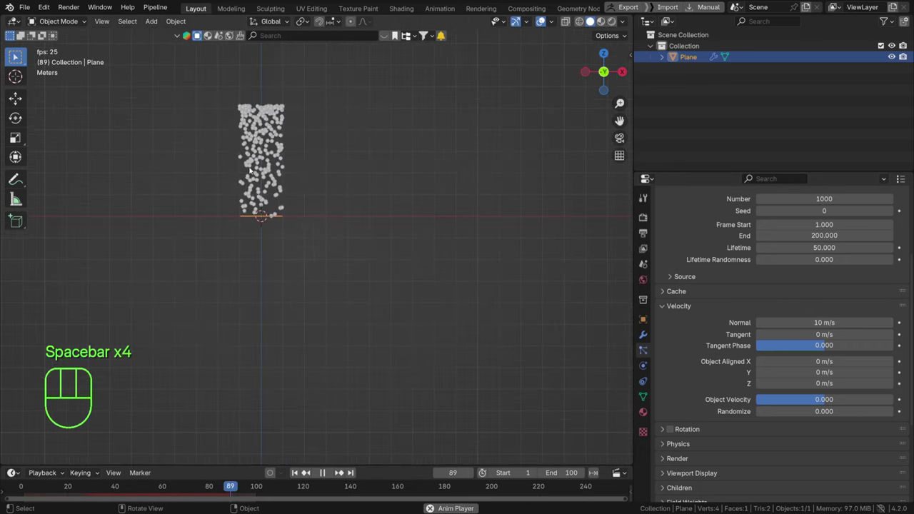
{"action": "left_click_drag", "start_coordinate": [255, 171], "coordinate": [322, 197]}
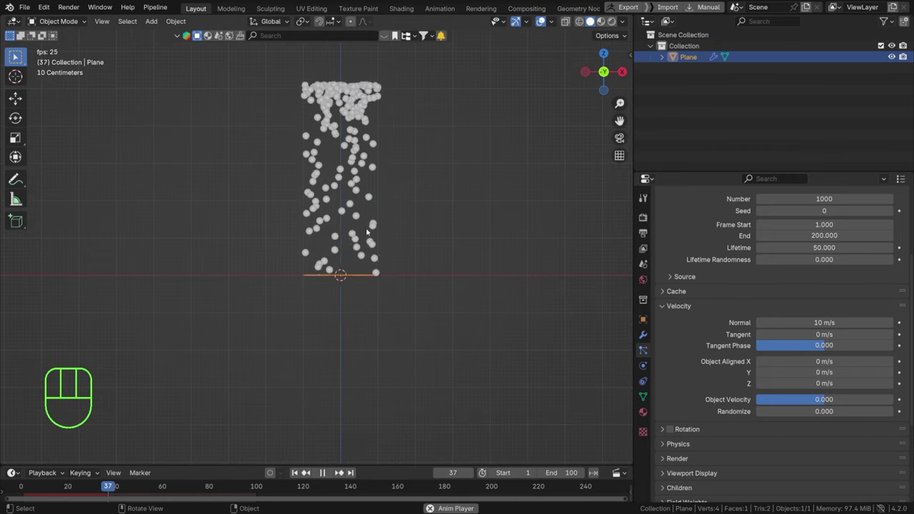
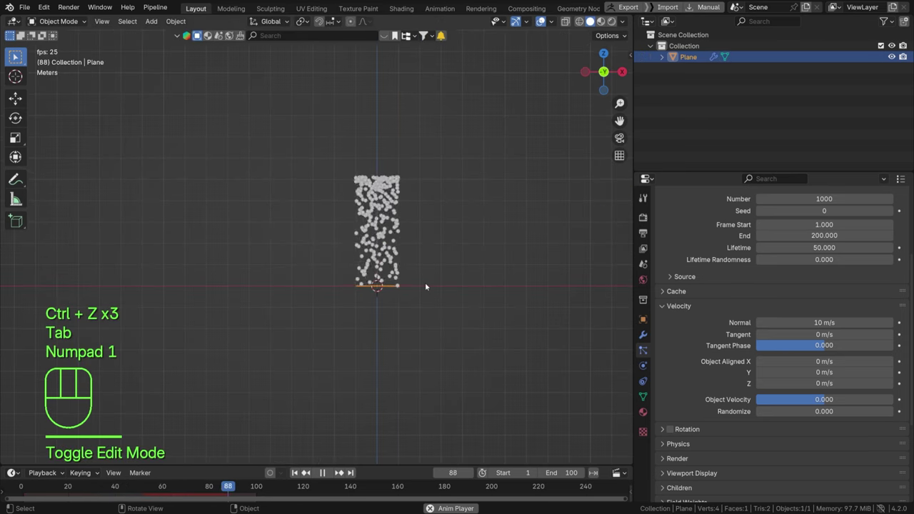
- Reset Normal velocity to 0 m/s so the particles drop straight down from the plane
{"action": "key", "text": "space"}
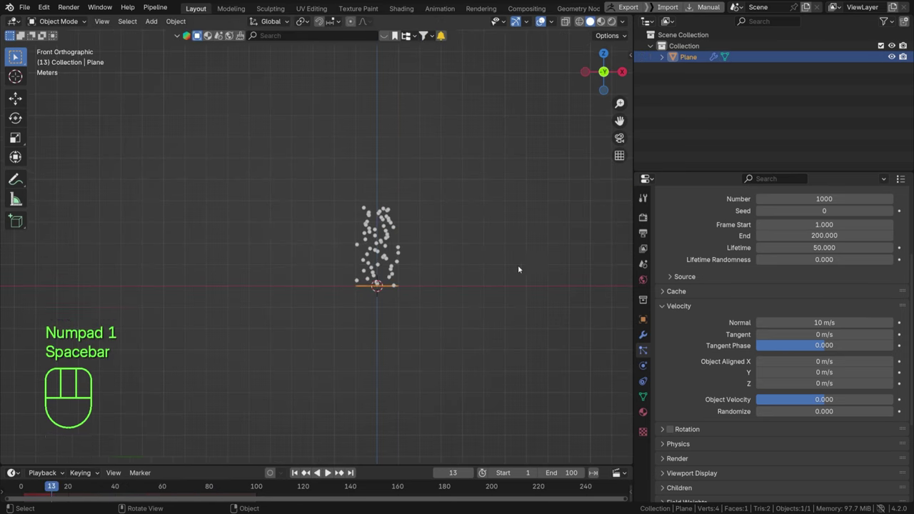
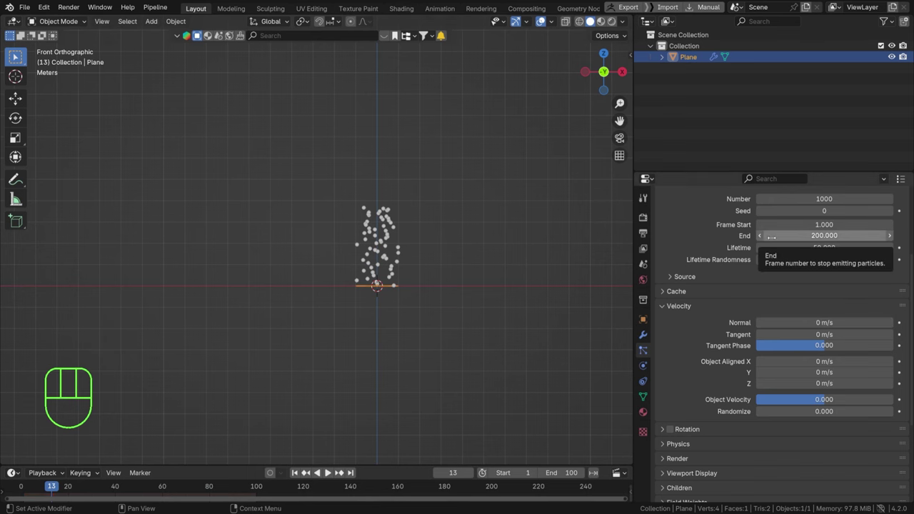
{"action": "key", "text": "space"}
{"action": "middle_click", "coordinate": [453, 259]}
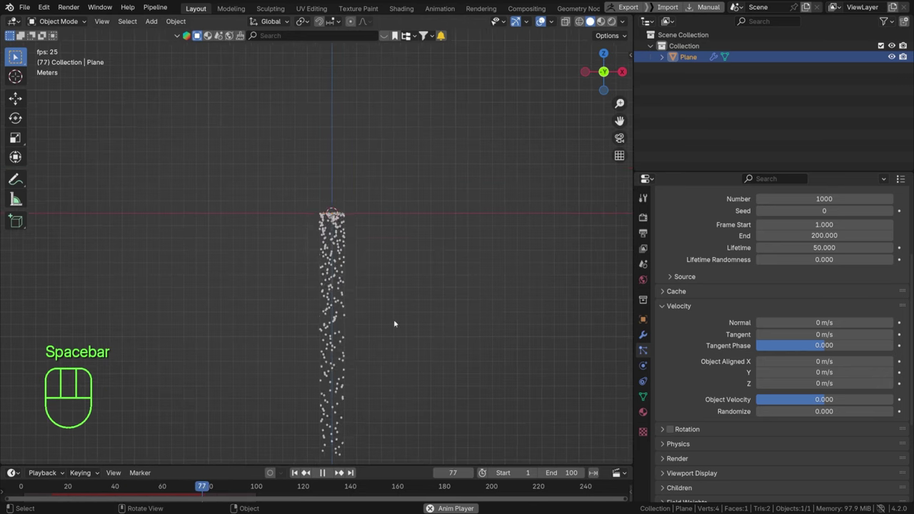
{"action": "key", "text": "space"}
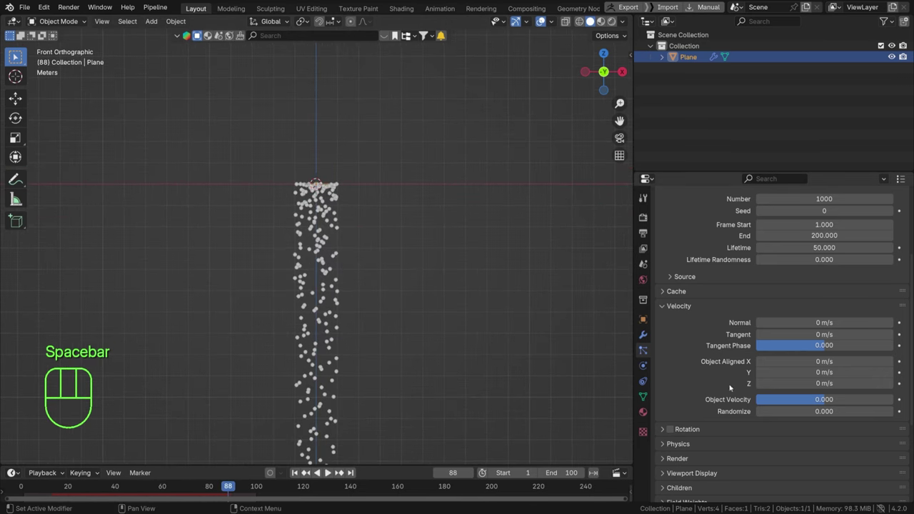
- Lower the Gravity field weight to 0.1 so the particles fall more slowly
{"action": "left_click", "coordinate": [665, 310]}
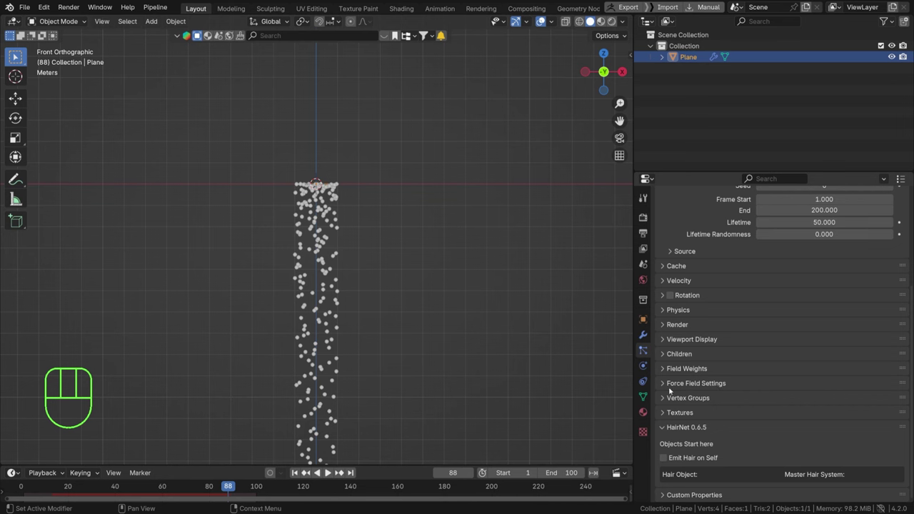
{"action": "left_click", "coordinate": [675, 373]}
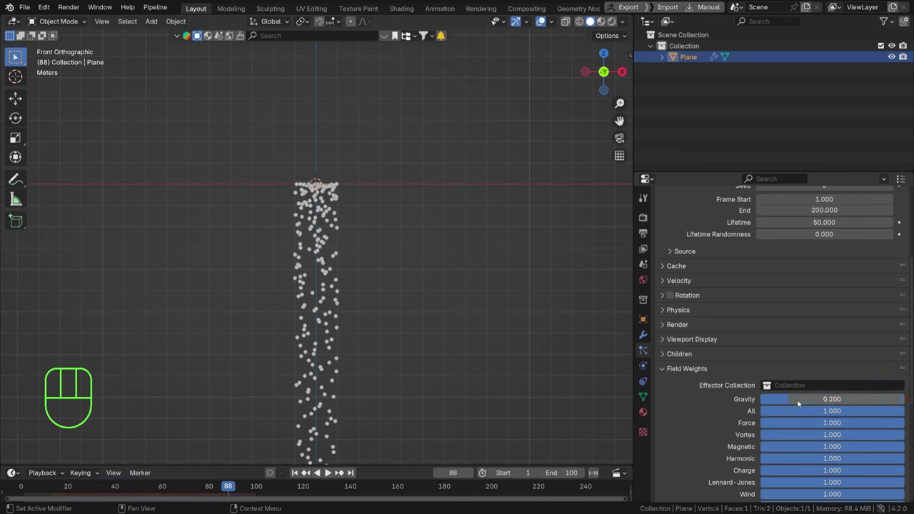
{"action": "key", "text": "space"}
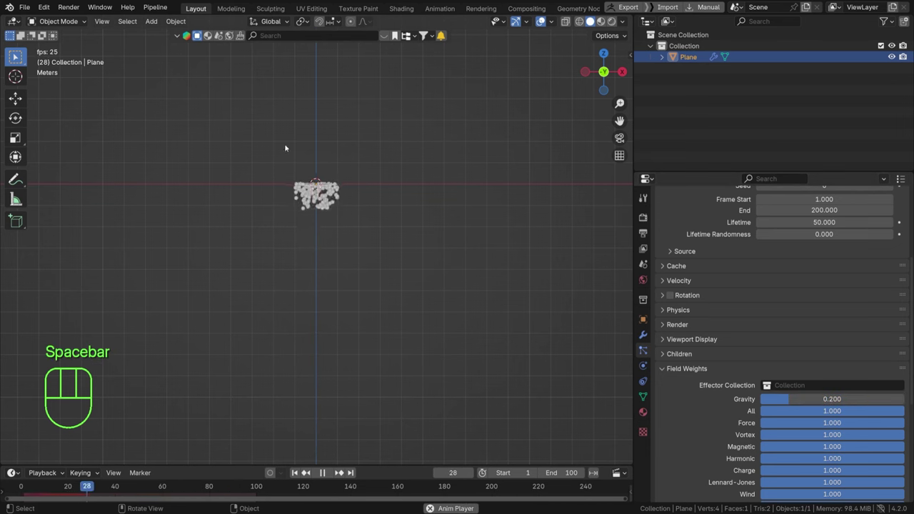
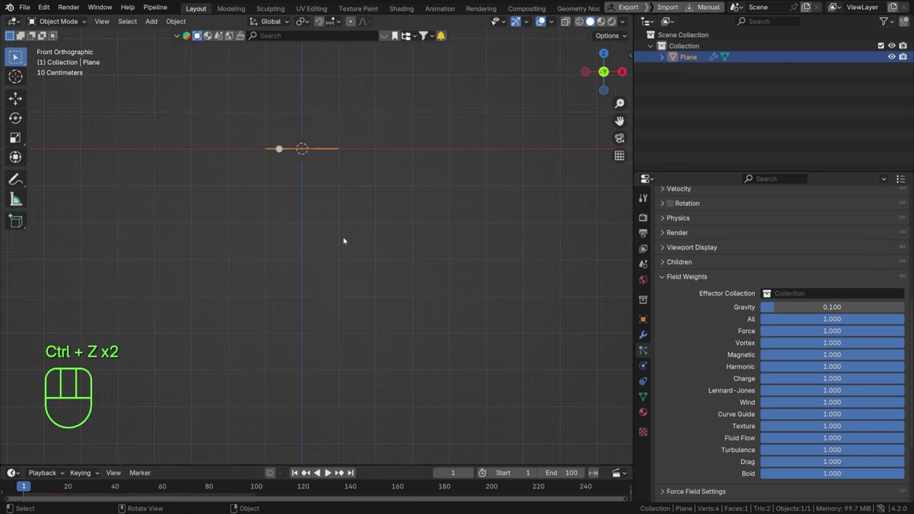
- Check the slower fall, then browse the Force Field add list without adding anything
{"action": "key", "text": "space"}
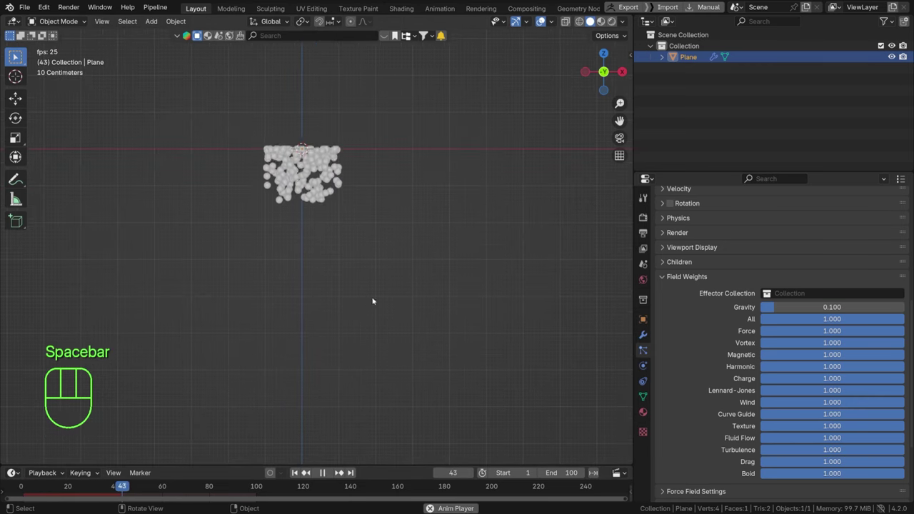
{"action": "key", "text": "space"}
{"action": "key", "text": "shift+a"}
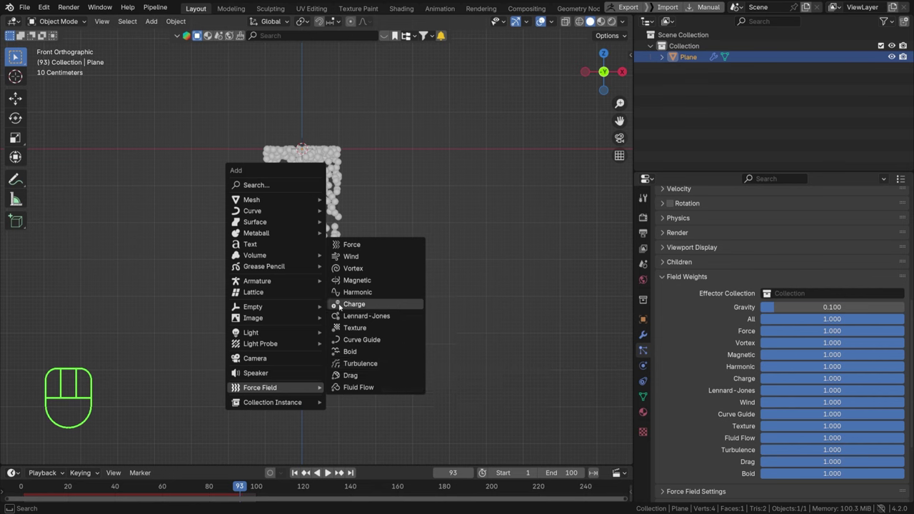
{"action": "key", "text": "q"}
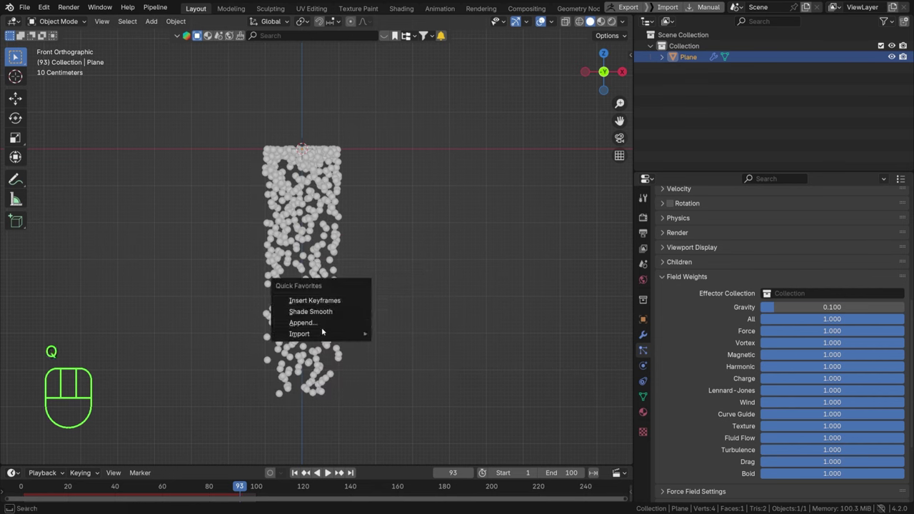
- Add a Wind force field and move it to the right of the particle column
{"action": "key", "text": "shift+a"}
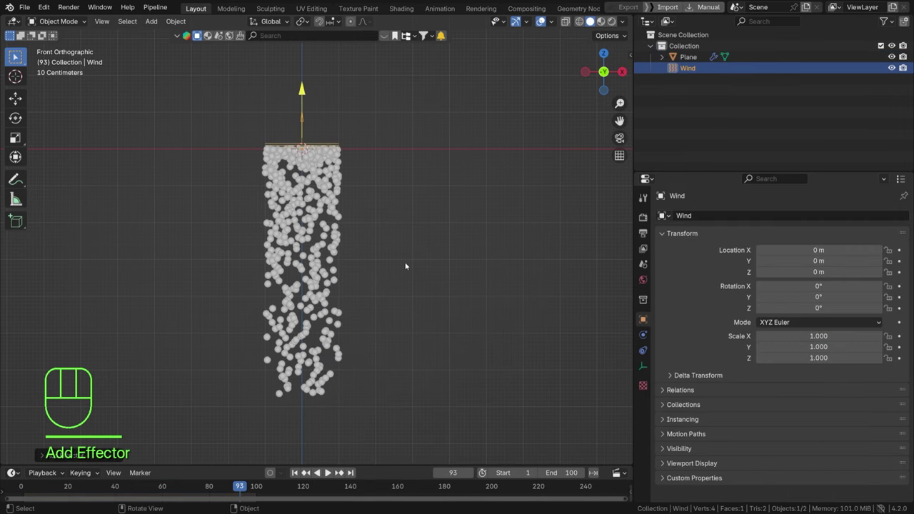
{"action": "key", "text": "g"}
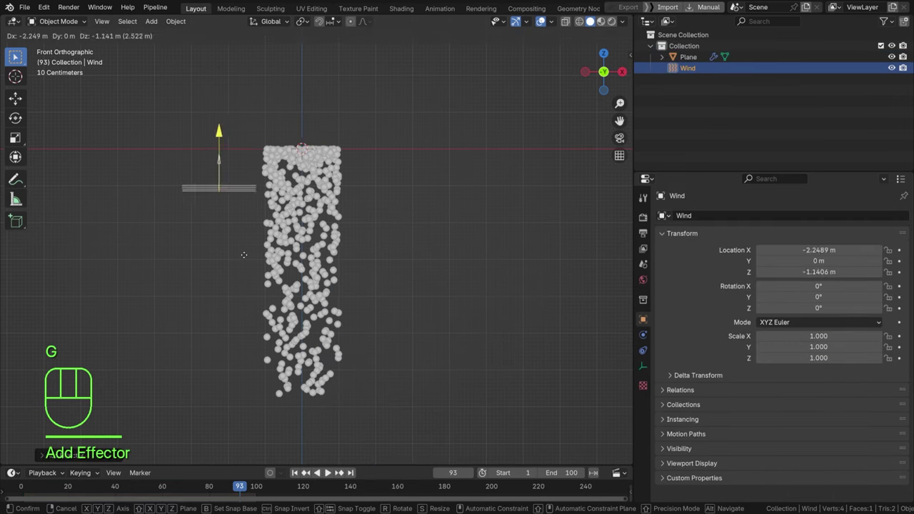
{"action": "key", "text": "BackSpace"}
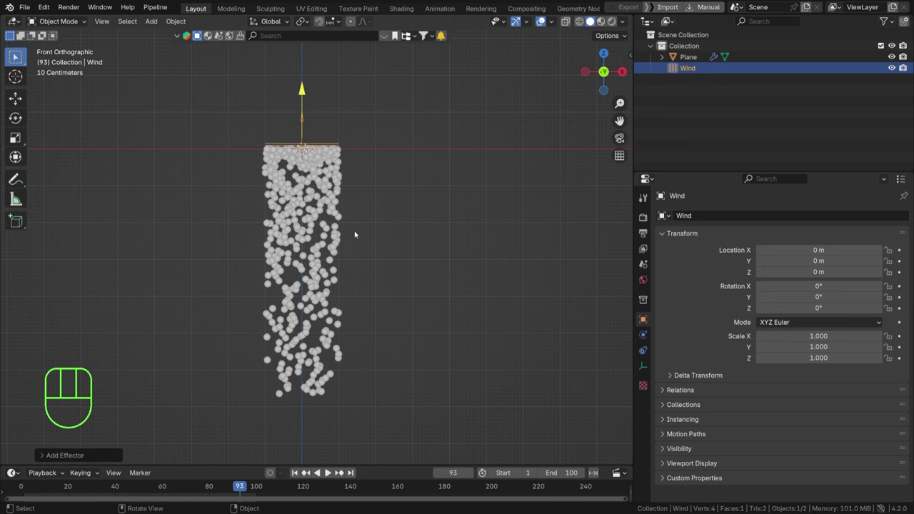
{"action": "key", "text": "g"}
- Rotate the wind about -95° on Y to blow sideways and play the drifting particles
{"action": "key", "text": "r"}
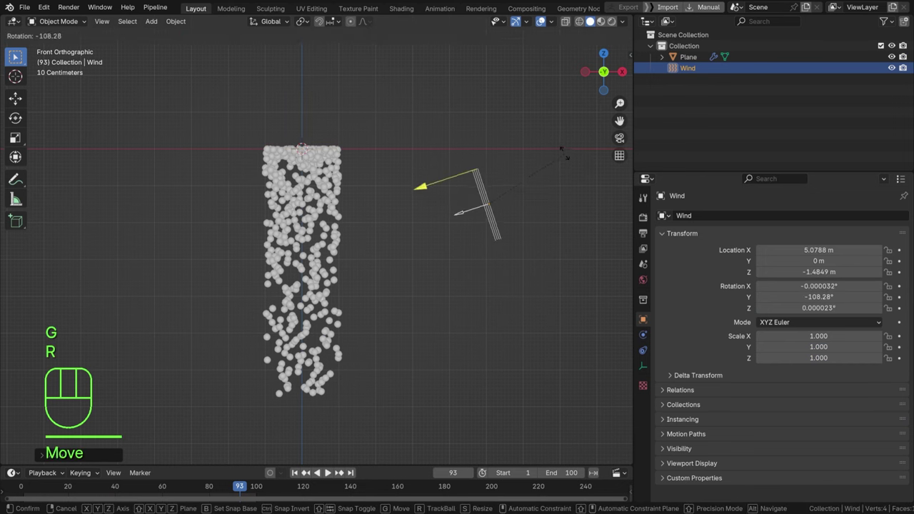
{"action": "key", "text": "r"}
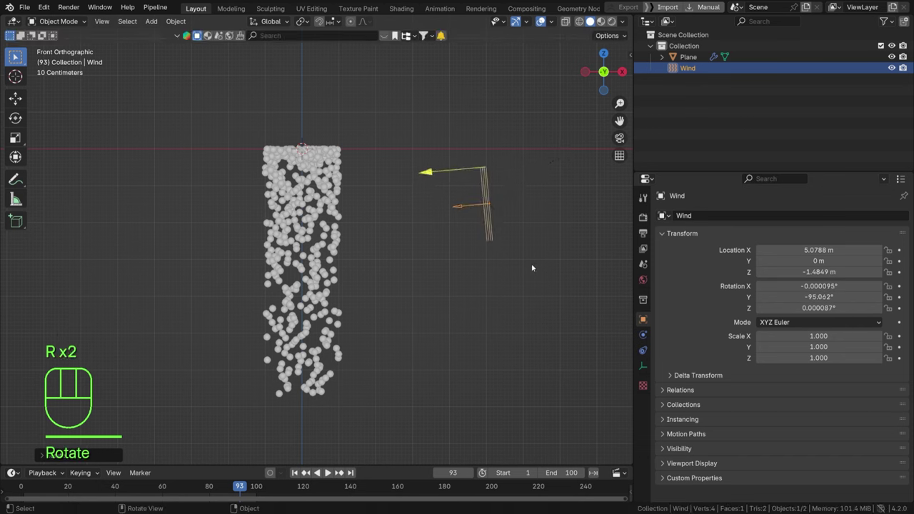
{"action": "key", "text": "space"}
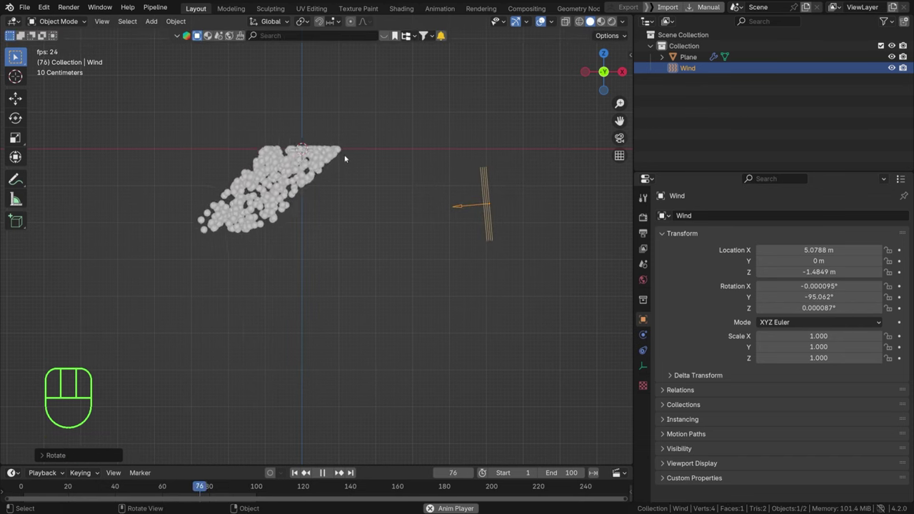
- Select the Plane emitter, then the Wind field, to adjust the wind's field weight to about 0.408
{"action": "left_click", "coordinate": [339, 149]}
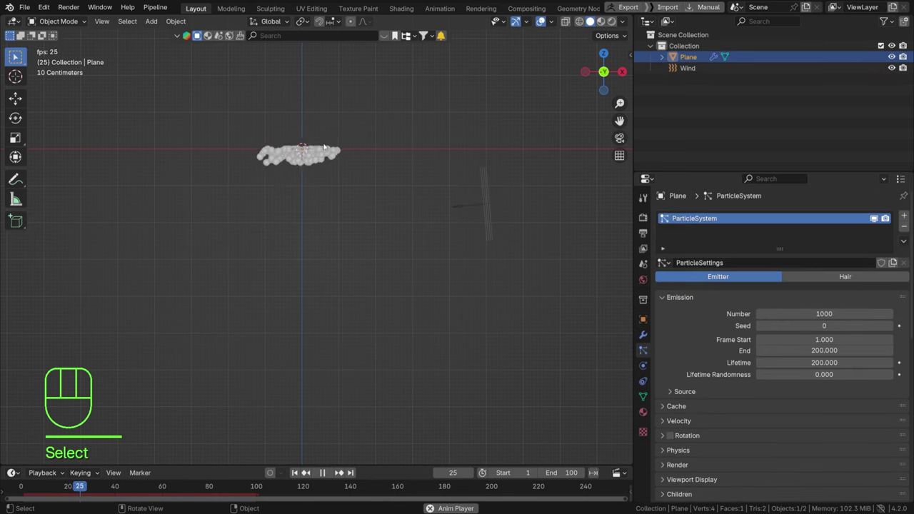
{"action": "left_click", "coordinate": [491, 217]}
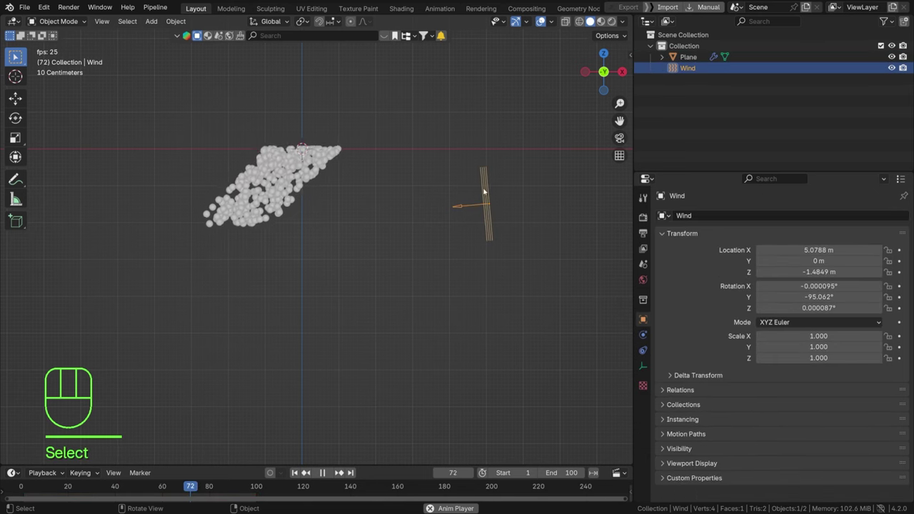
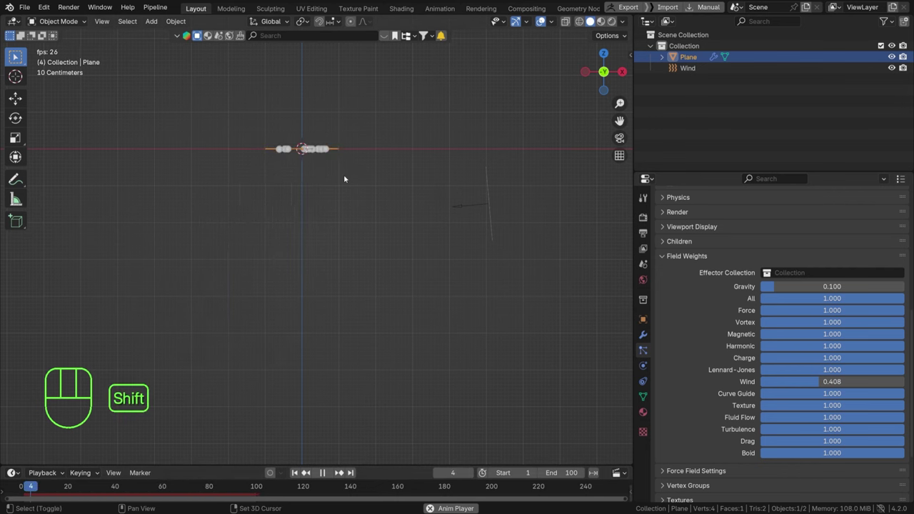
- Add a Turbulence force field and move it just below the emitting plane
{"action": "key", "text": "shift+a"}
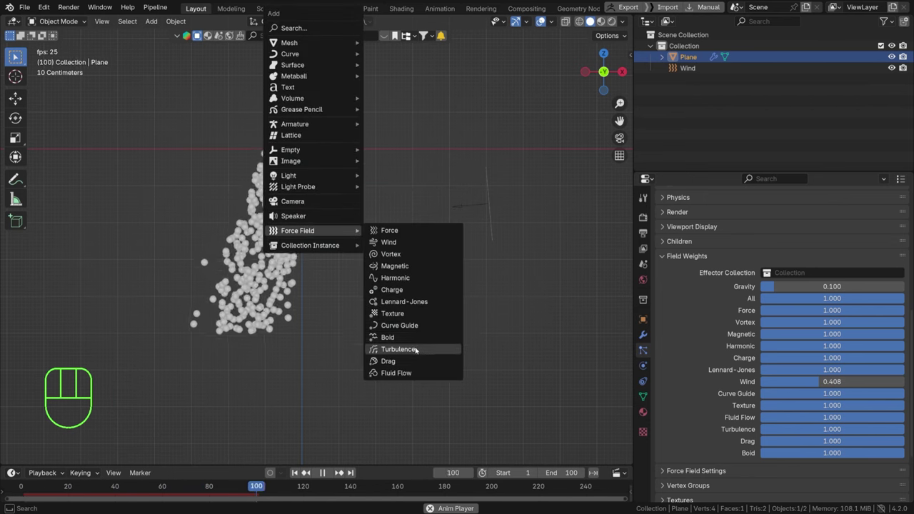
{"action": "key", "text": "g"}
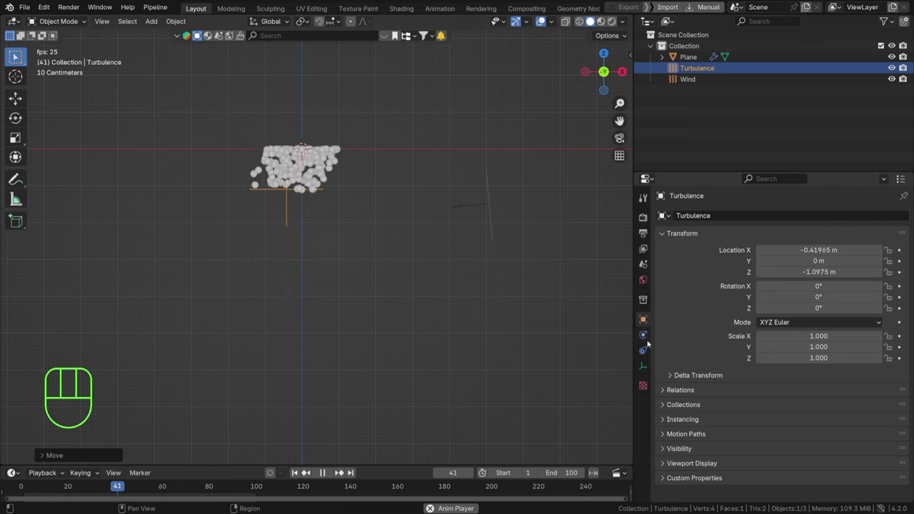
- In the Turbulence field's physics settings, raise Strength to 3 and then 5
{"action": "left_click", "coordinate": [341, 470]}
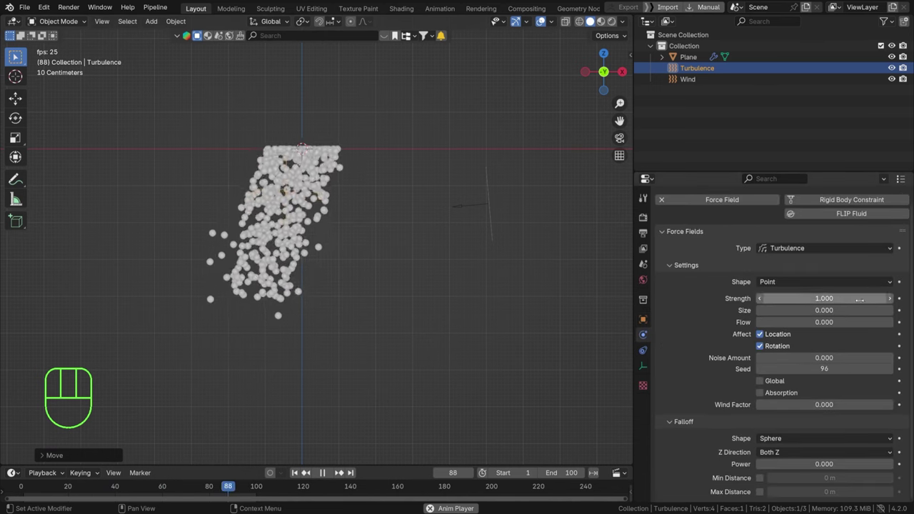
{"action": "left_click", "coordinate": [341, 470]}
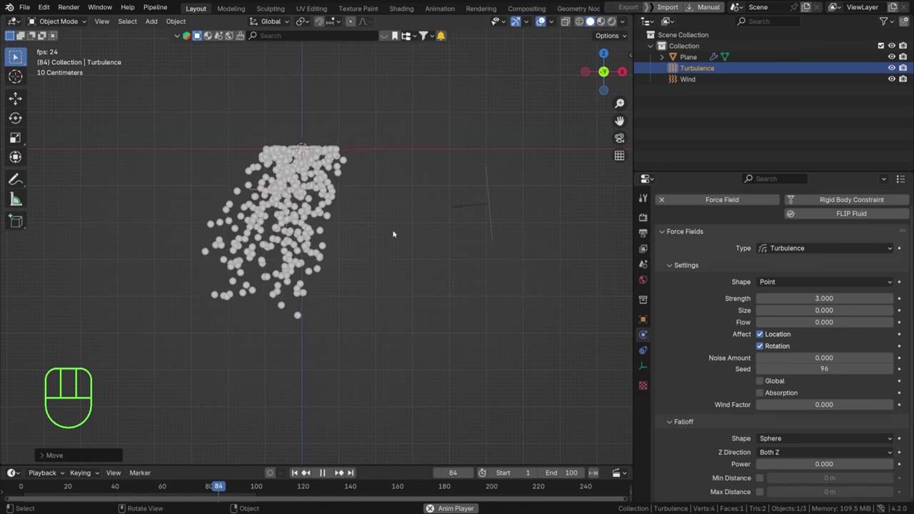
{"action": "left_click", "coordinate": [341, 470]}
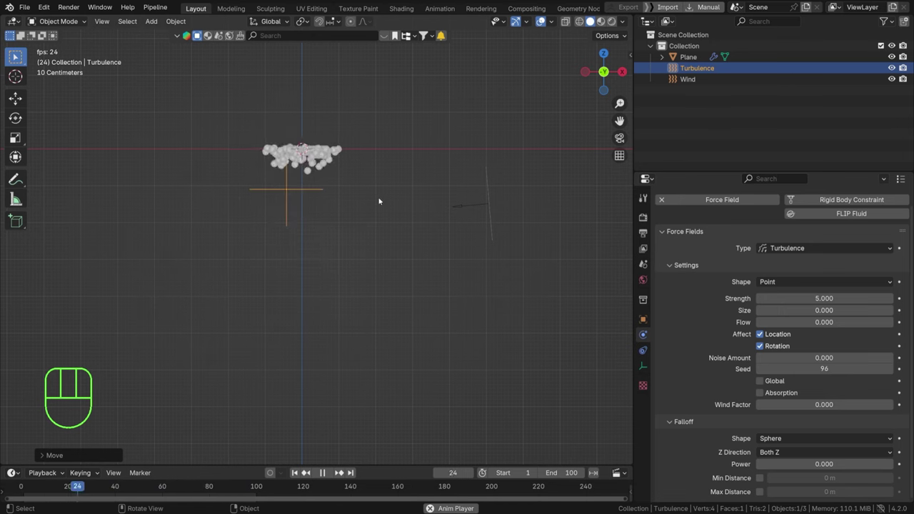
- Add a Vortex force field below the particles with strength 0.3 and a capped maximum distance
{"action": "key", "text": "shift+a"}
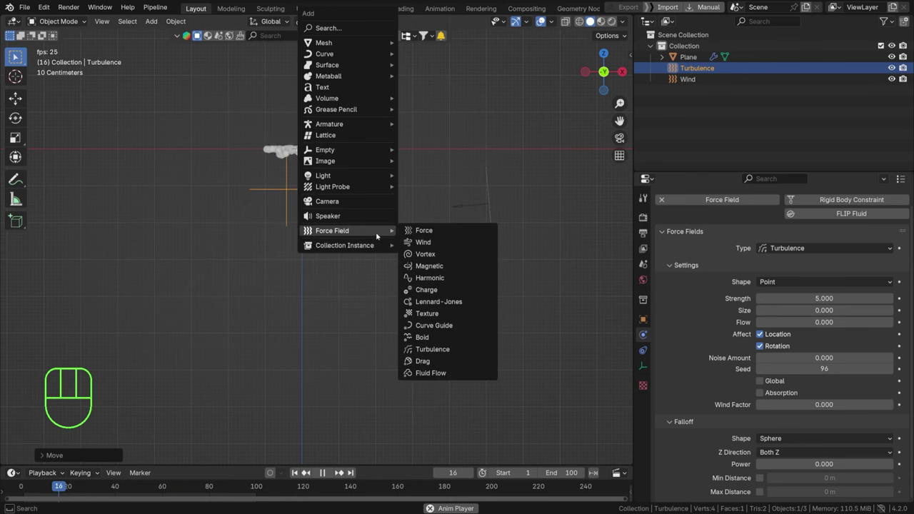
{"action": "key", "text": "g"}
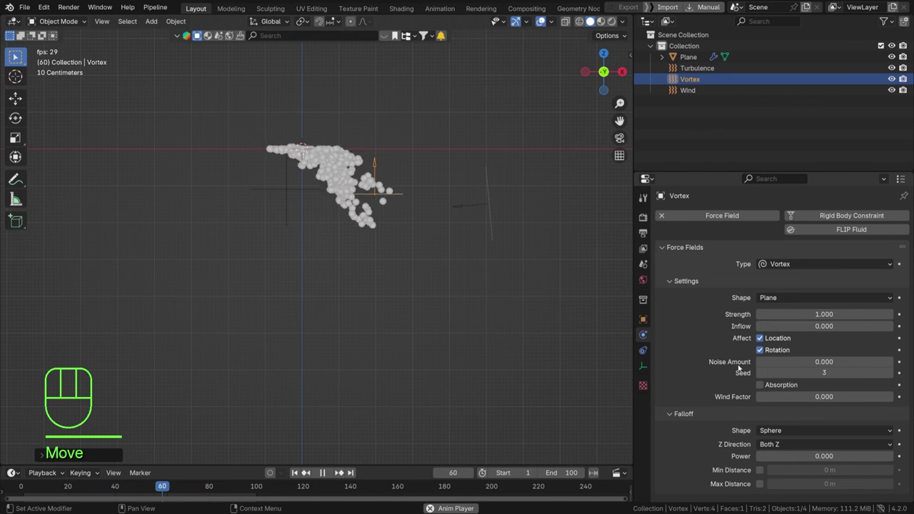
{"action": "left_click", "coordinate": [341, 470]}
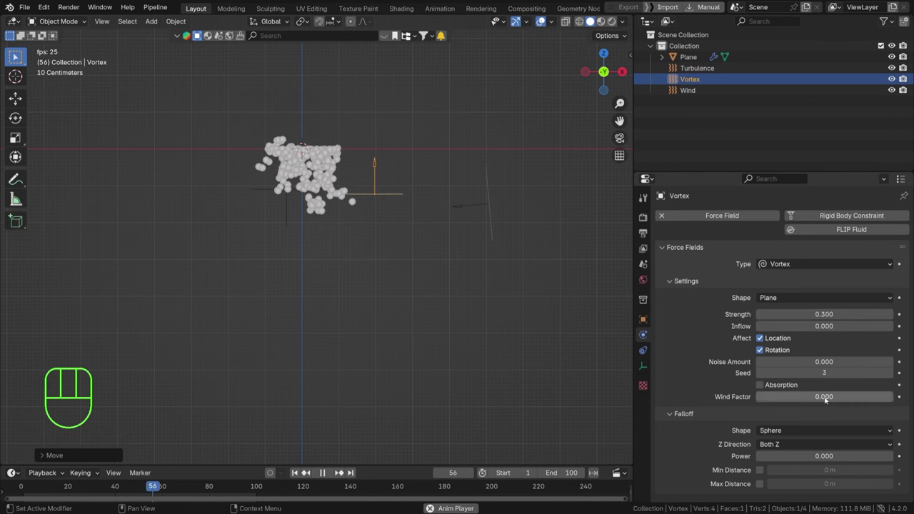
{"action": "left_click", "coordinate": [340, 470]}
{"action": "left_click", "coordinate": [340, 470]}
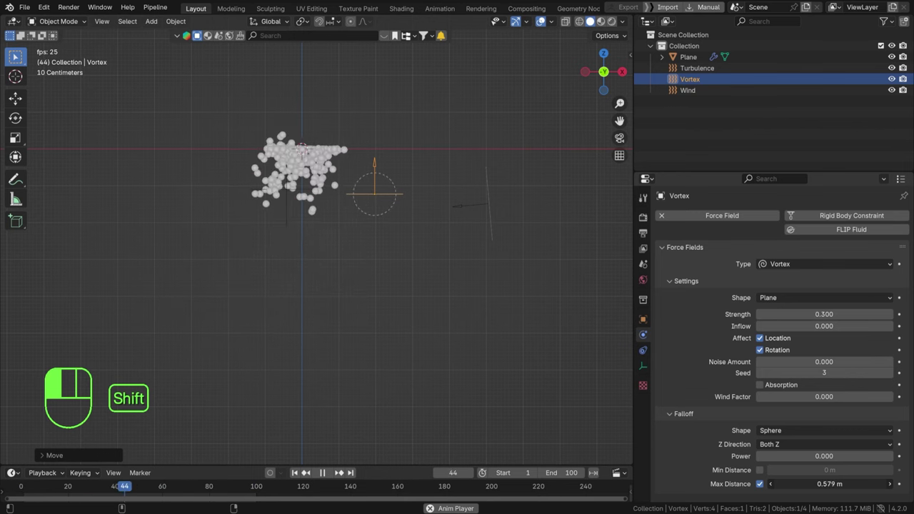
- Lower the vortex further, restore its strength to 1.0 and widen max distance to 1.14 m
{"action": "key", "text": "g"}
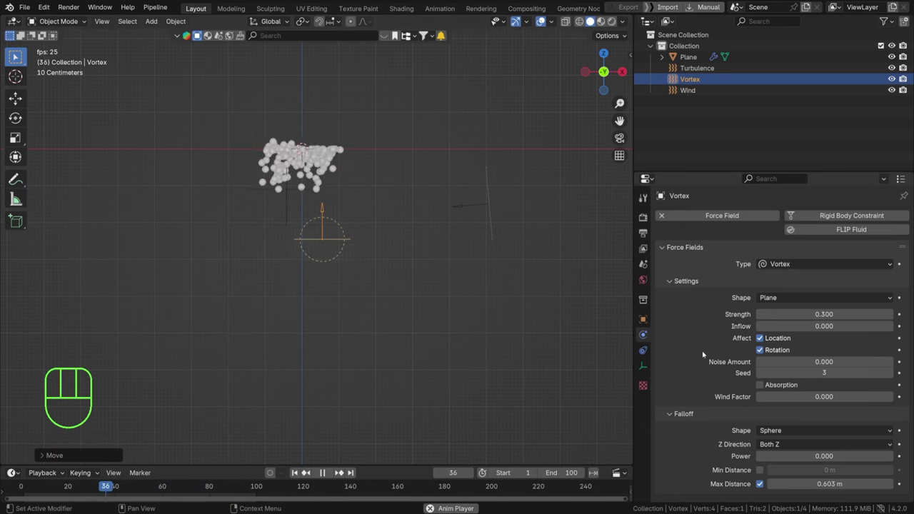
{"action": "left_click", "coordinate": [341, 471]}
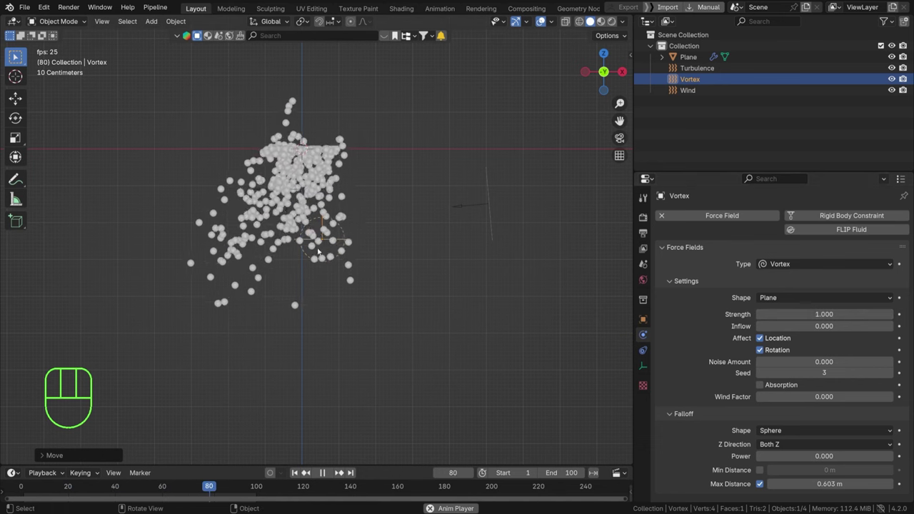
{"action": "left_click", "coordinate": [341, 470]}
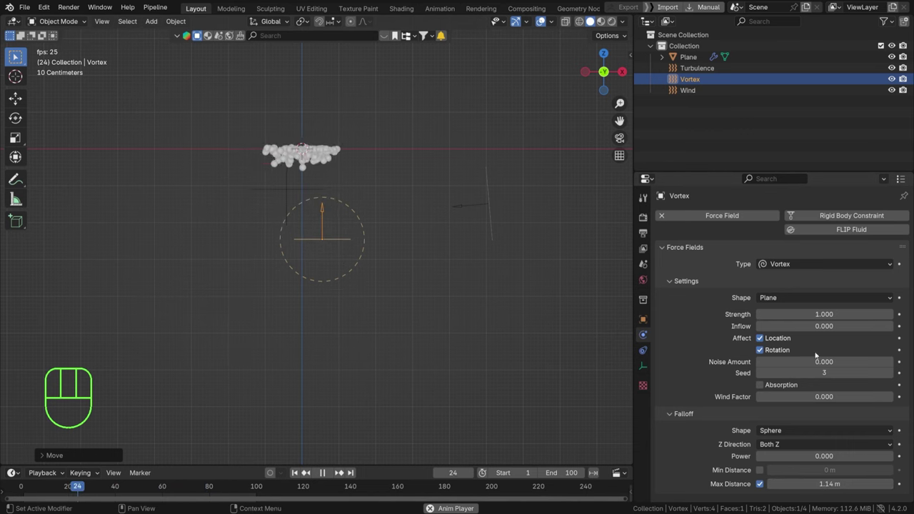
{"action": "left_click", "coordinate": [341, 470]}
- Duplicate the turbulence field, place it and cap its falloff at a 1.37 m maximum distance
{"action": "key", "text": "shift+d"}
{"action": "left_click", "coordinate": [340, 470]}
{"action": "left_click", "coordinate": [341, 470]}
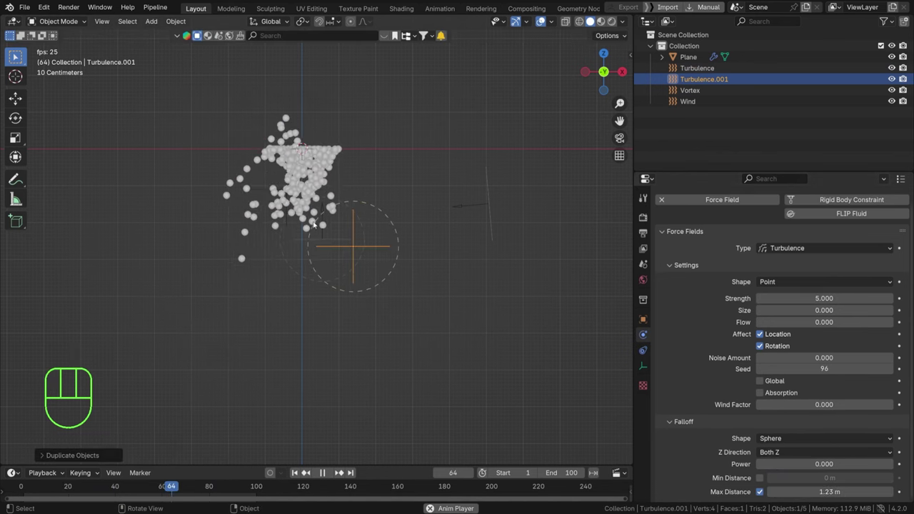
{"action": "key", "text": "g"}
- Give the Vortex force field a noise amount of 1.0
{"action": "left_click", "coordinate": [341, 470]}
{"action": "left_click", "coordinate": [340, 470]}
{"action": "left_click", "coordinate": [340, 470]}
{"action": "left_click", "coordinate": [340, 470]}
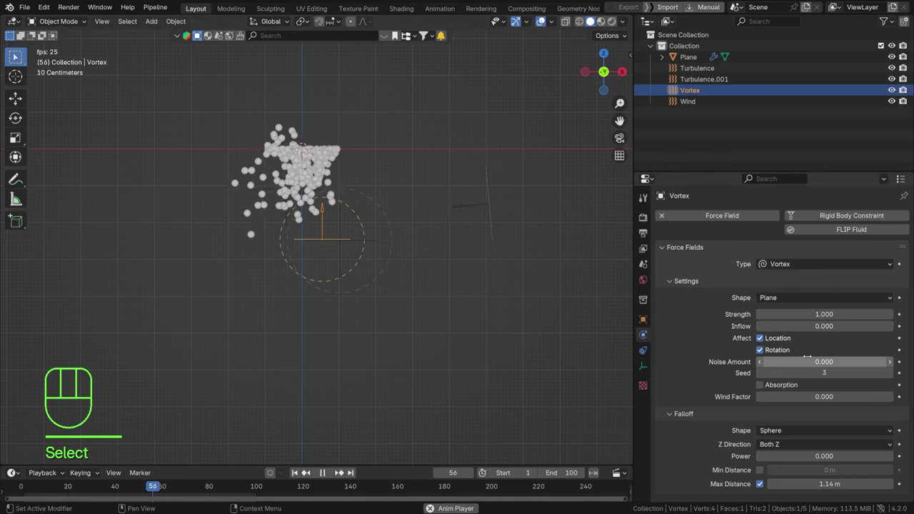
{"action": "left_click", "coordinate": [341, 470]}
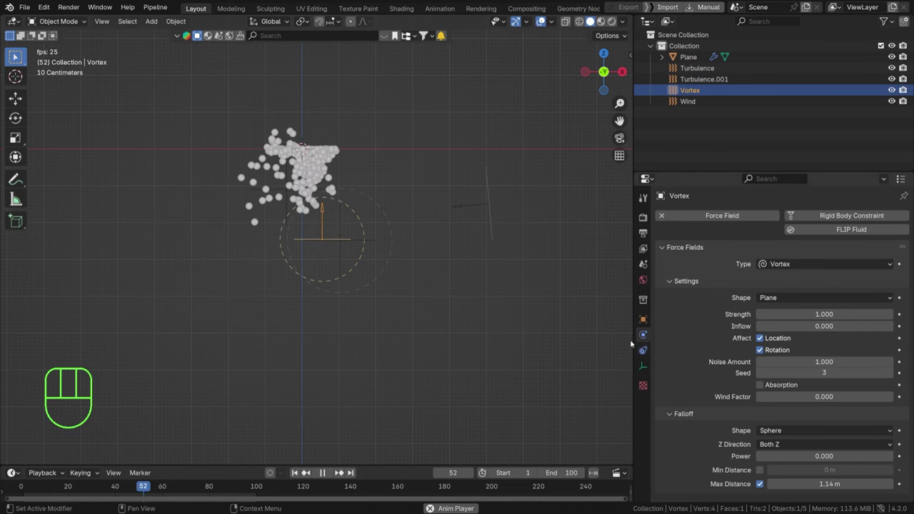
- Set the Plane emission end and timeline to frame 200, vortex strength 0.5, and save PARTICLES.blend
{"action": "left_click", "coordinate": [341, 470]}
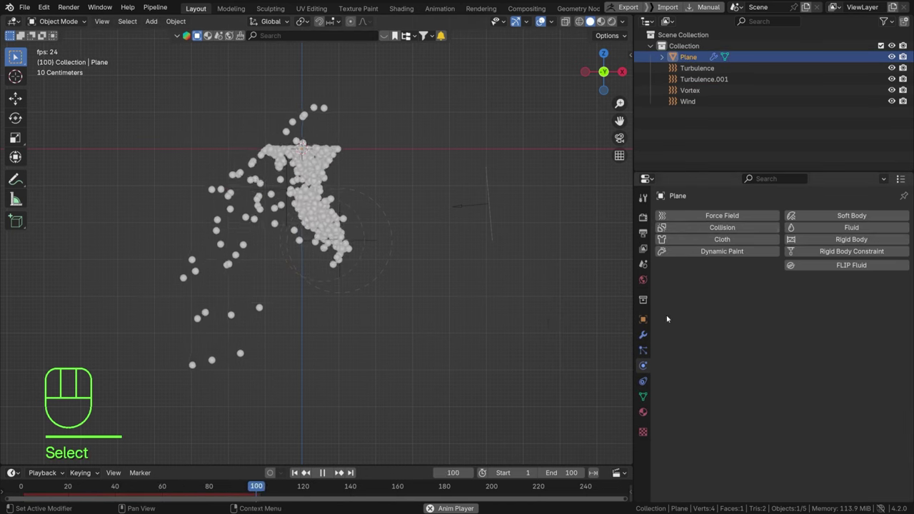
{"action": "left_click", "coordinate": [341, 470]}
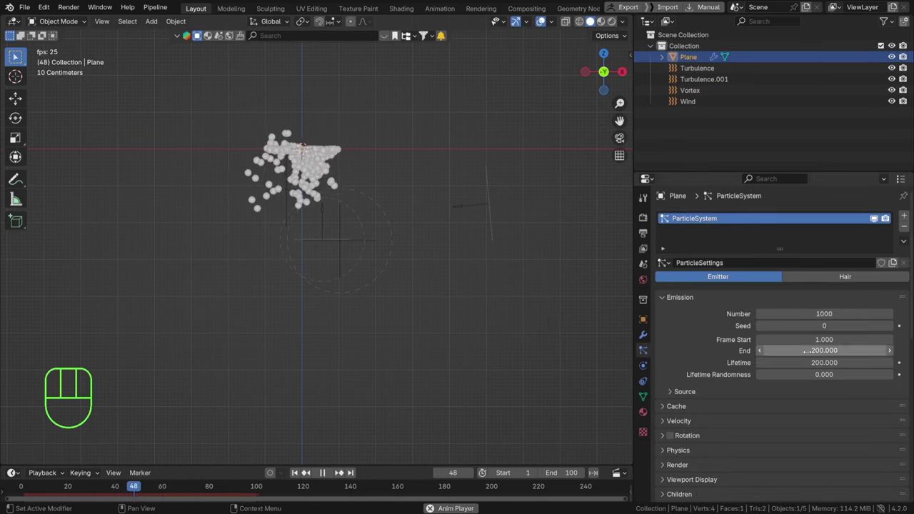
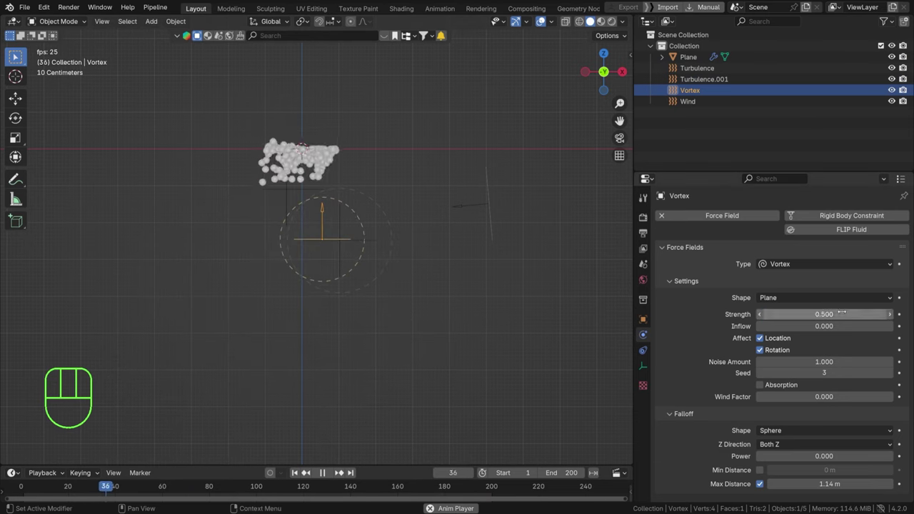
{"action": "key", "text": "ctrl+s"}
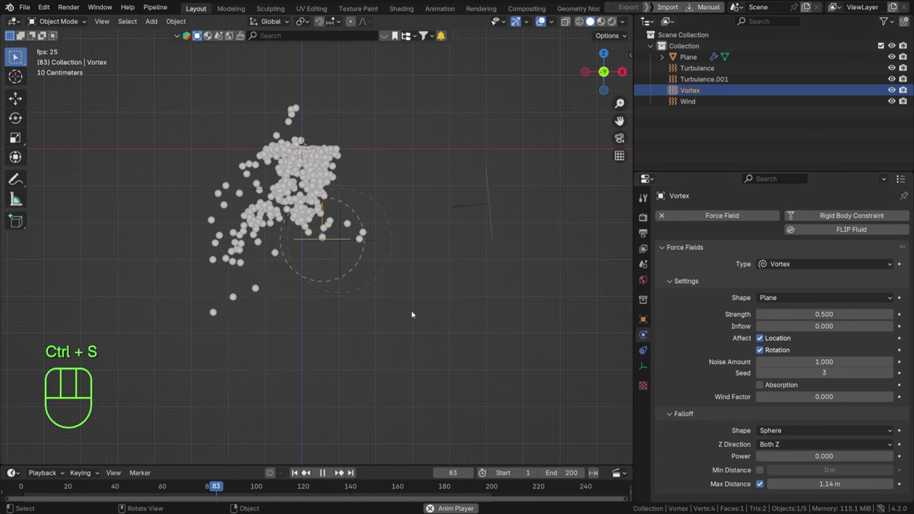
{"action": "key", "text": "ctrl+s"}
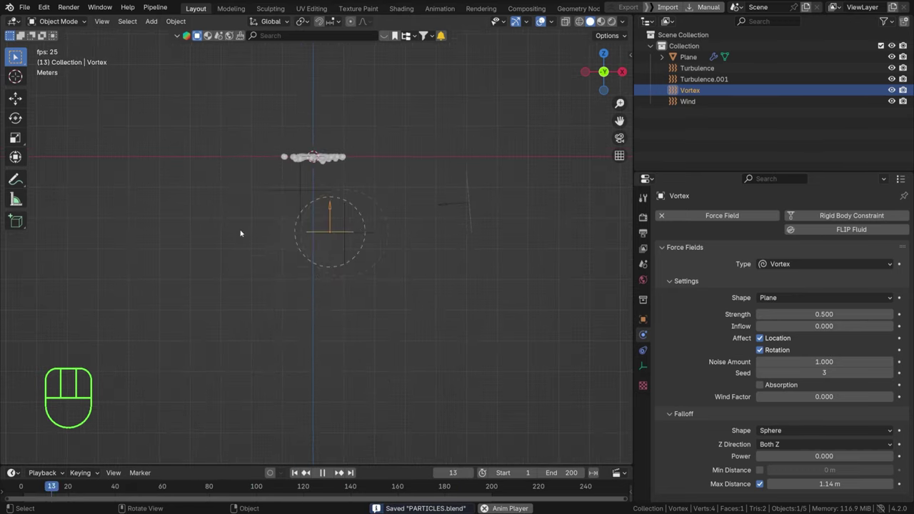
{"action": "key", "text": "ctrl+s"}
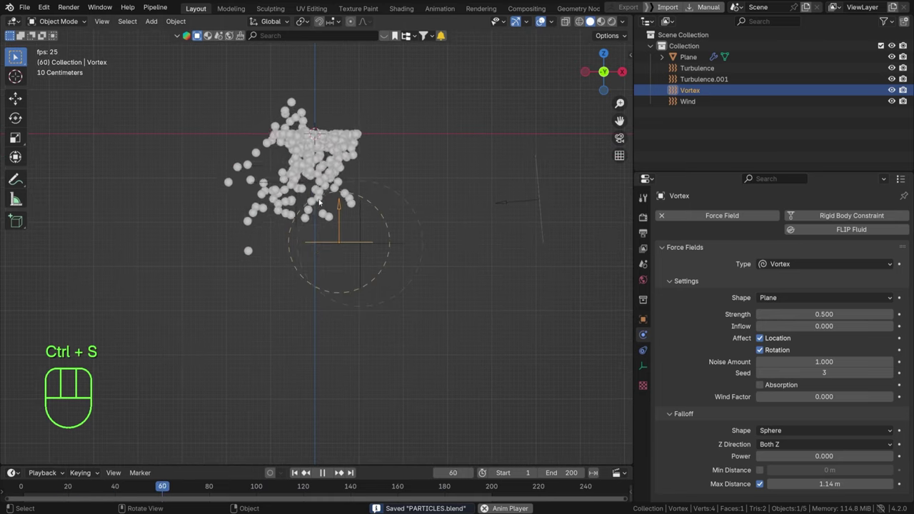
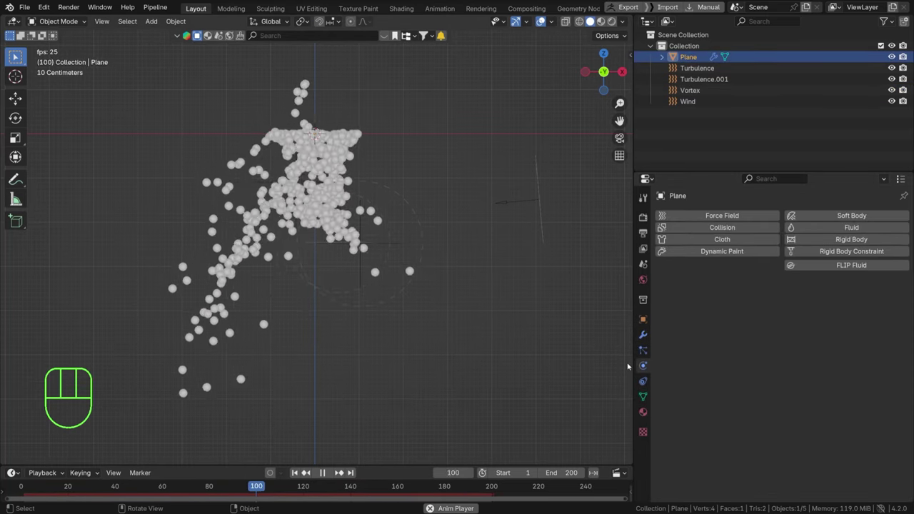
- Stop the looping playback, leaving the particles swirled at frame 140
{"action": "key", "text": "space"}
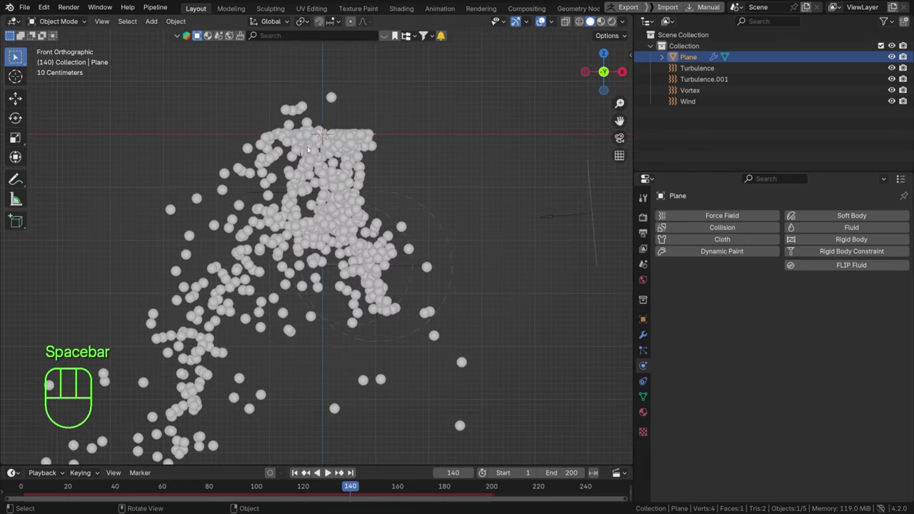
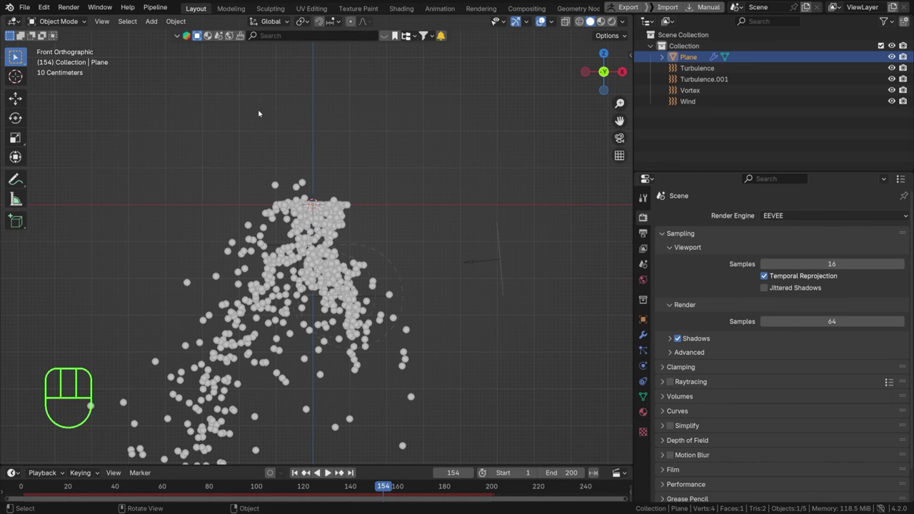
- Add an icosphere, slide it aside along X, name it Dust Particle and frame it in view
{"action": "key", "text": "shift+a"}
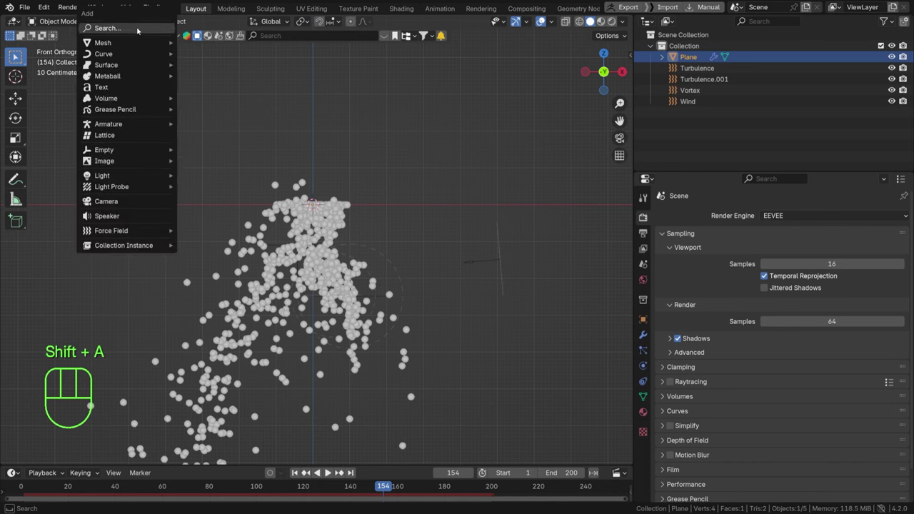
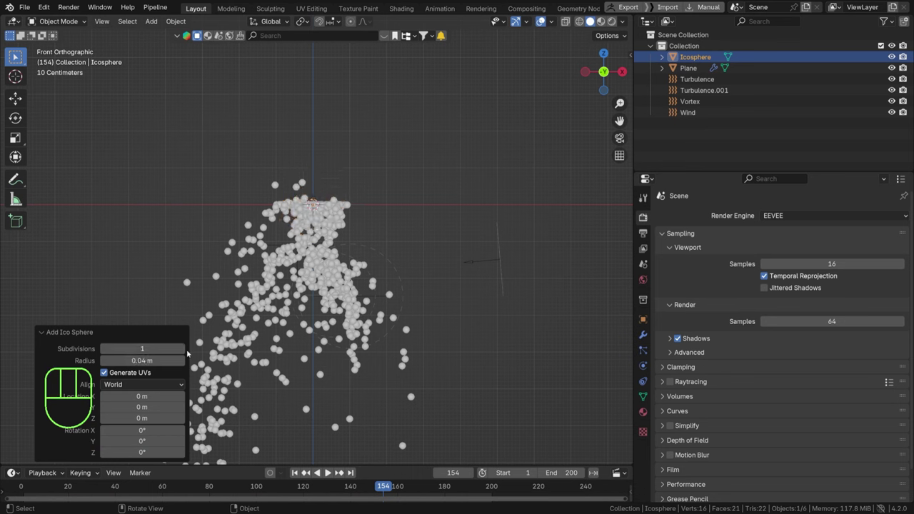
{"action": "key", "text": "g"}
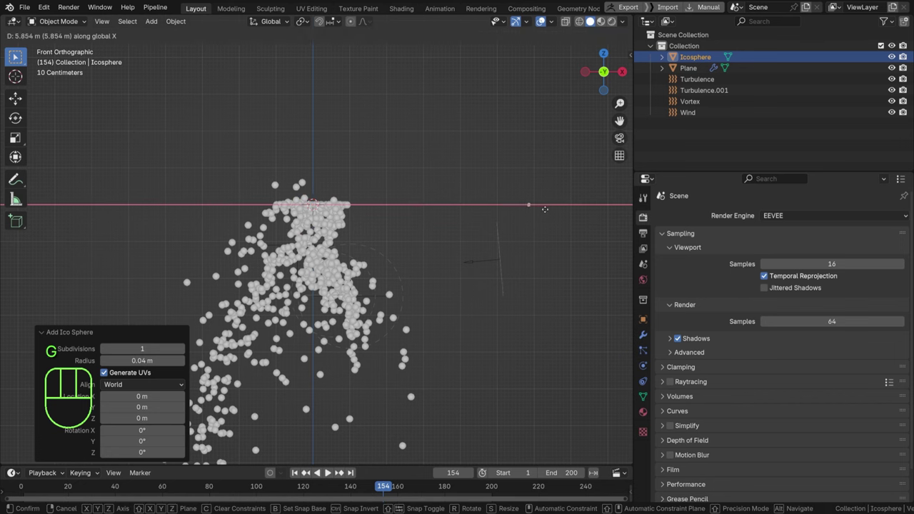
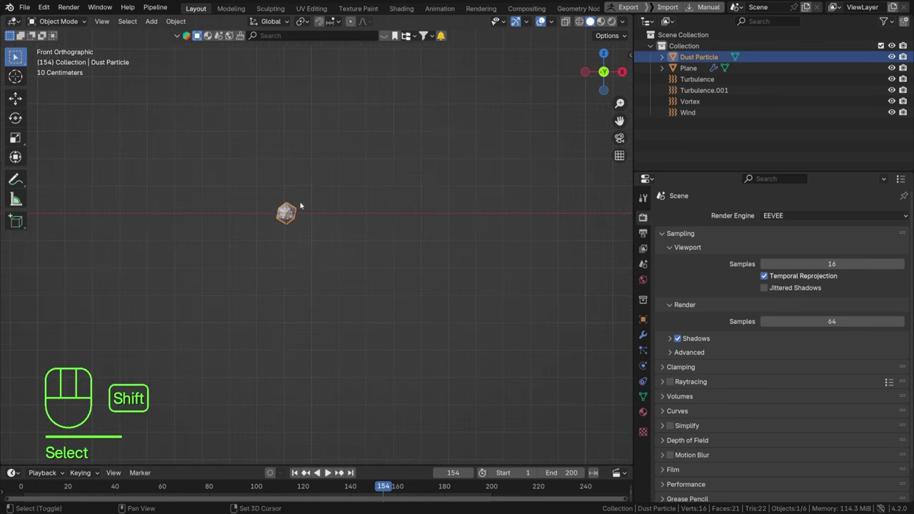
{"action": "key", "text": "shift+s"}
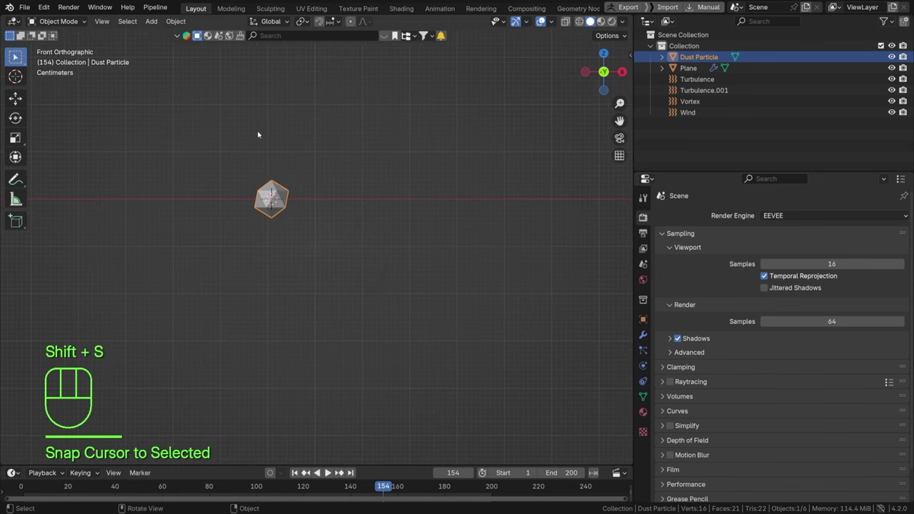
- Add a plane, scale it into a thin strip and extrude bent segments to form a dust strand
{"action": "key", "text": "shift+a"}
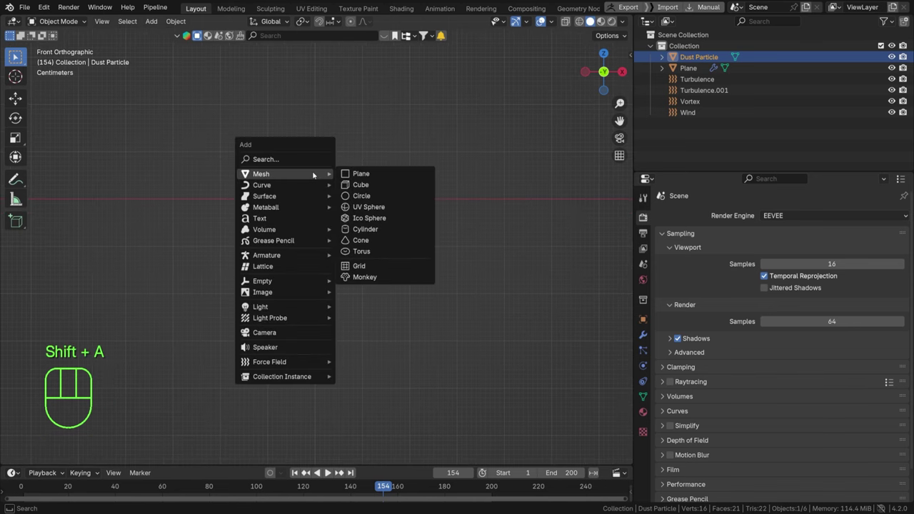
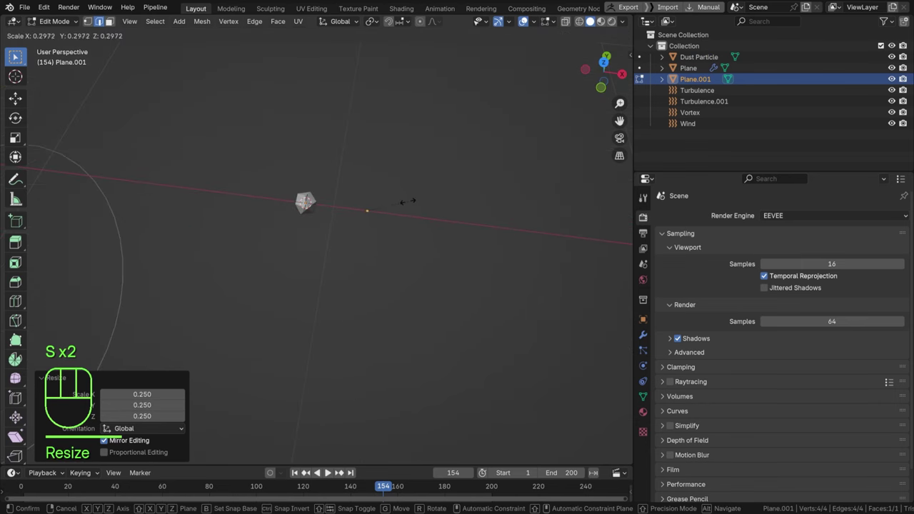
{"action": "key", "text": "s"}
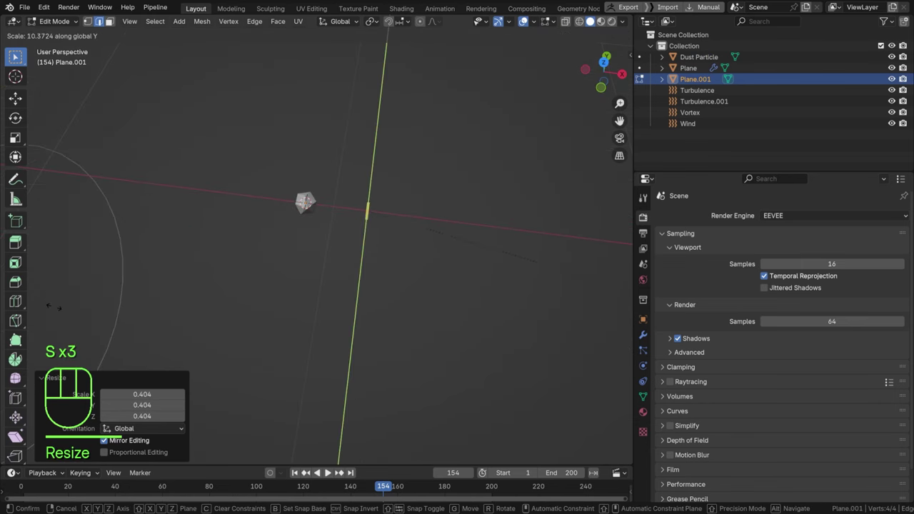
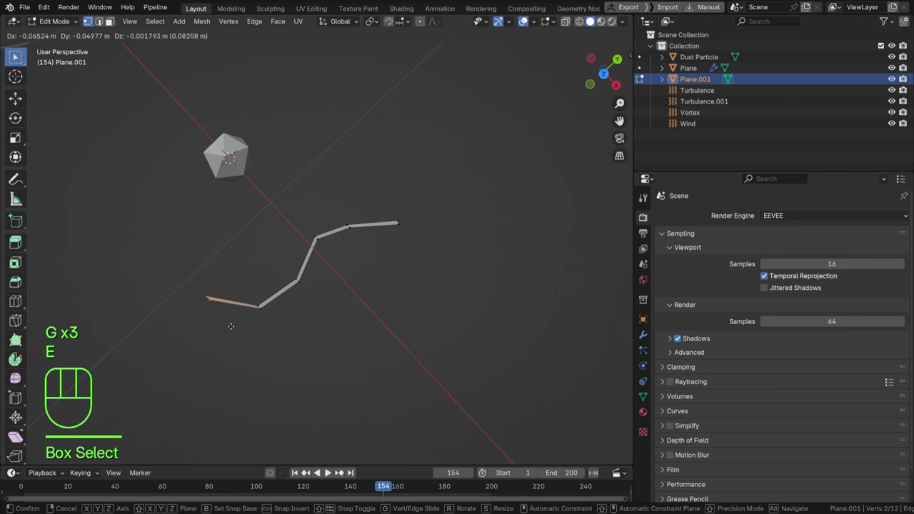
{"action": "key", "text": "r"}
{"action": "key", "text": "s"}
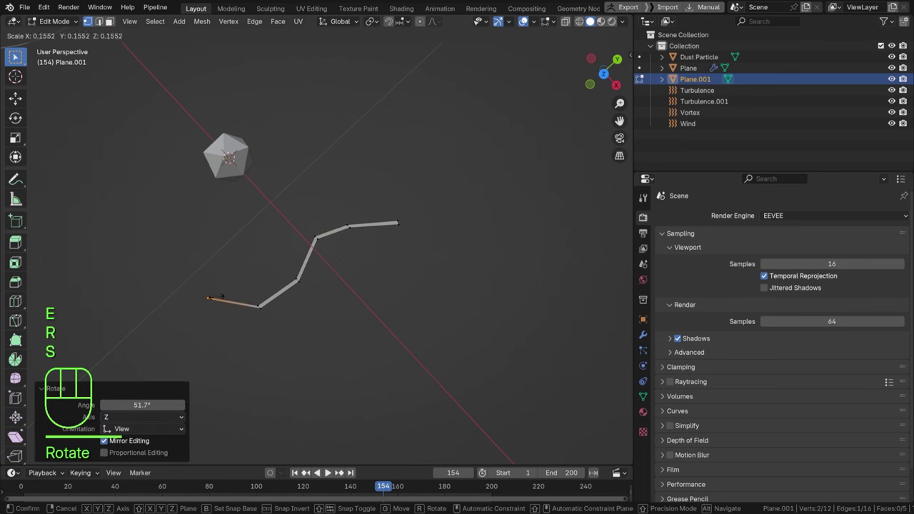
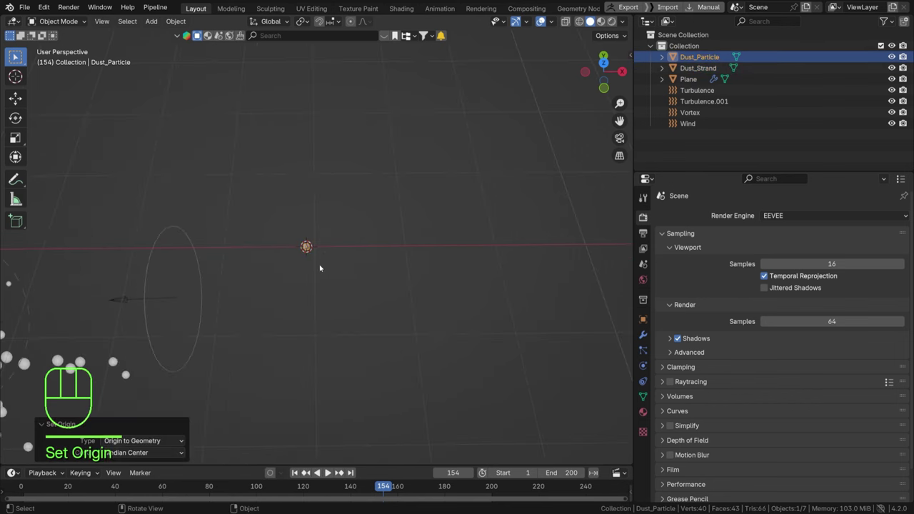
- Box-select Dust_Particle and Dust_Strand and move them into a new Dust Particles collection
{"action": "left_click_drag", "start_coordinate": [261, 203], "coordinate": [194, 159]}
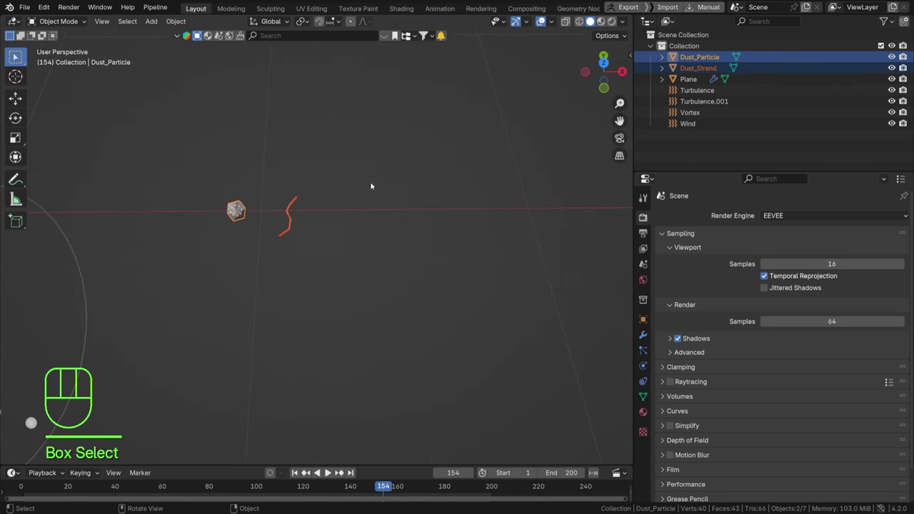
{"action": "key", "text": "m"}
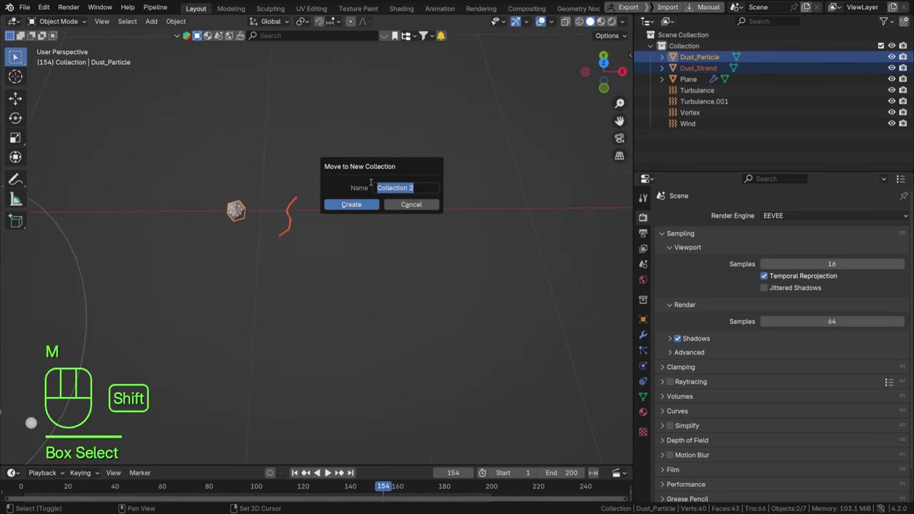
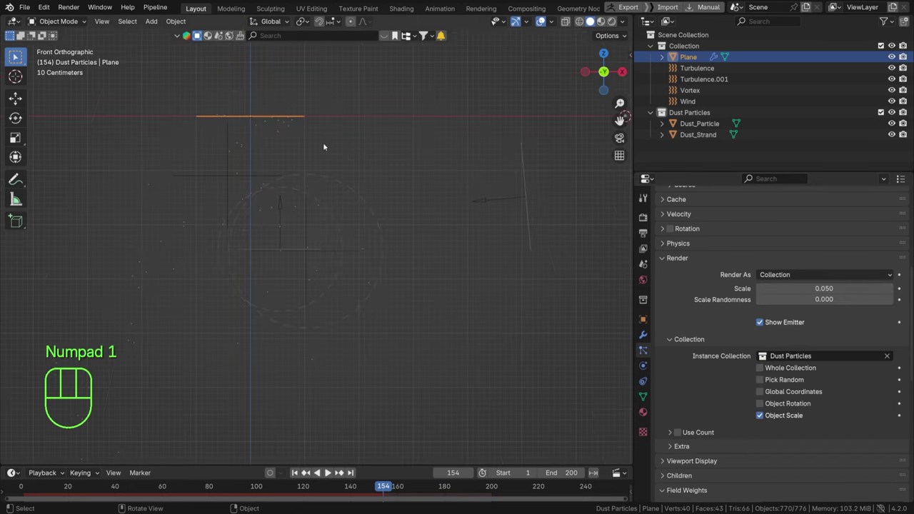
- Raise the particle instance scale to about 0.305 and zoom in on the dust icospheres and strands
{"action": "left_click_drag", "start_coordinate": [215, 154], "coordinate": [377, 277]}
{"action": "left_click_drag", "start_coordinate": [299, 145], "coordinate": [429, 273]}
{"action": "left_click", "coordinate": [423, 245]}
{"action": "left_click_drag", "start_coordinate": [265, 110], "coordinate": [319, 263]}
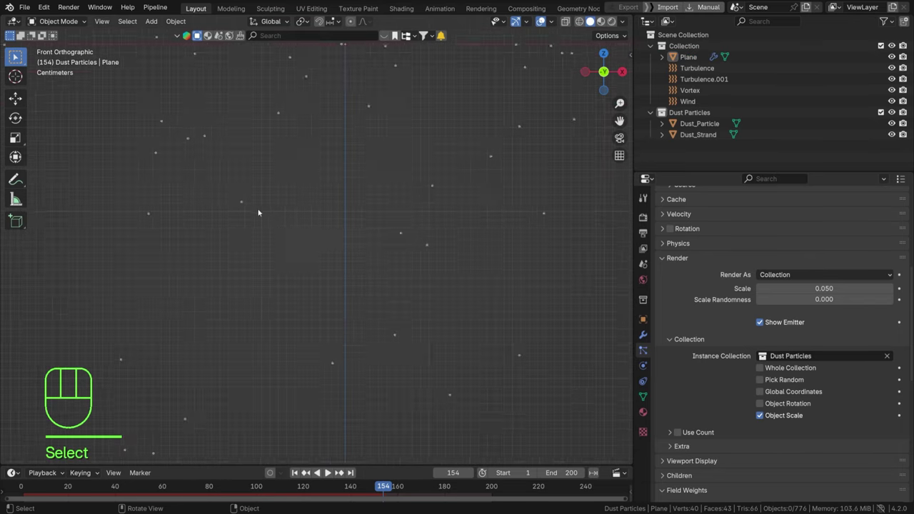
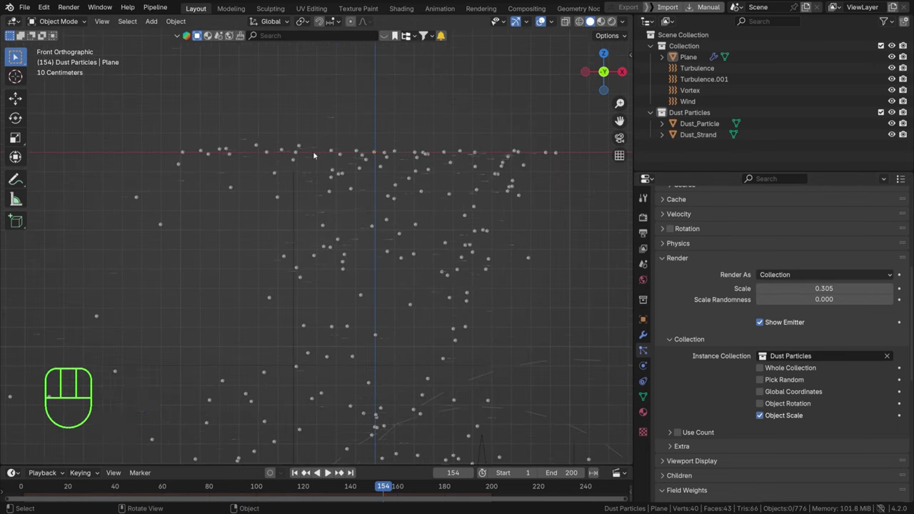
{"action": "left_click_drag", "start_coordinate": [363, 144], "coordinate": [335, 185]}
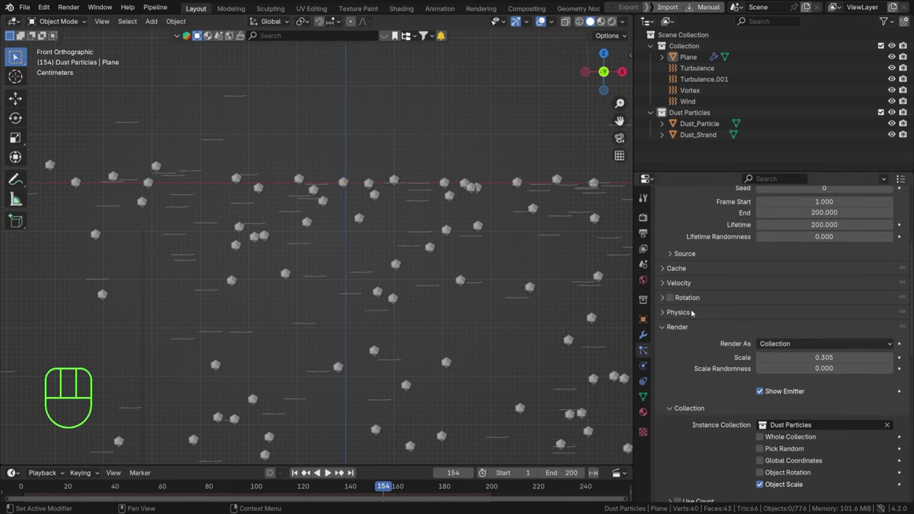
- Enable dynamic rotation for the emitter's particles and play the simulation to check
{"action": "left_click", "coordinate": [678, 298]}
{"action": "left_click", "coordinate": [668, 299]}
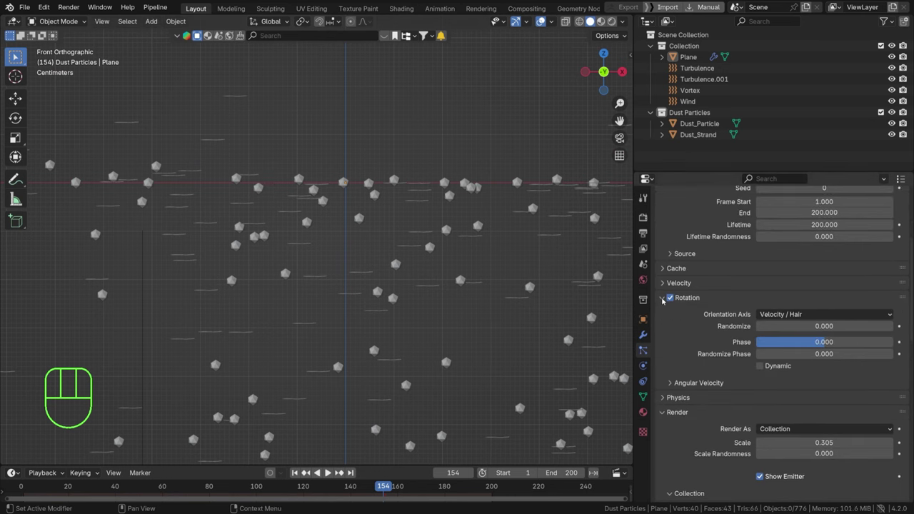
{"action": "left_click", "coordinate": [766, 364]}
{"action": "left_click", "coordinate": [298, 471]}
{"action": "key", "text": "space"}
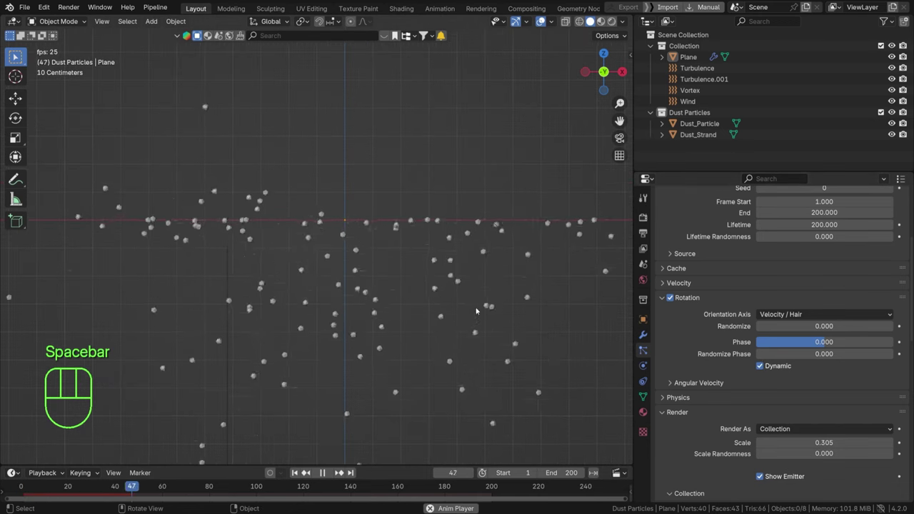
{"action": "key", "text": "space"}
{"action": "key", "text": "space"}
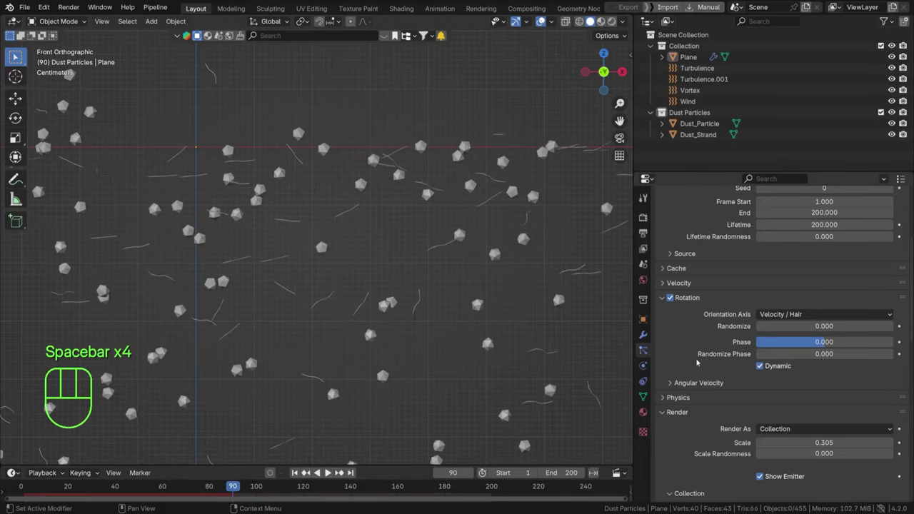
{"action": "key", "text": "space"}
- Set rotation Randomize to 1.0 so the dust tumbles, and replay to verify
{"action": "left_click", "coordinate": [682, 382]}
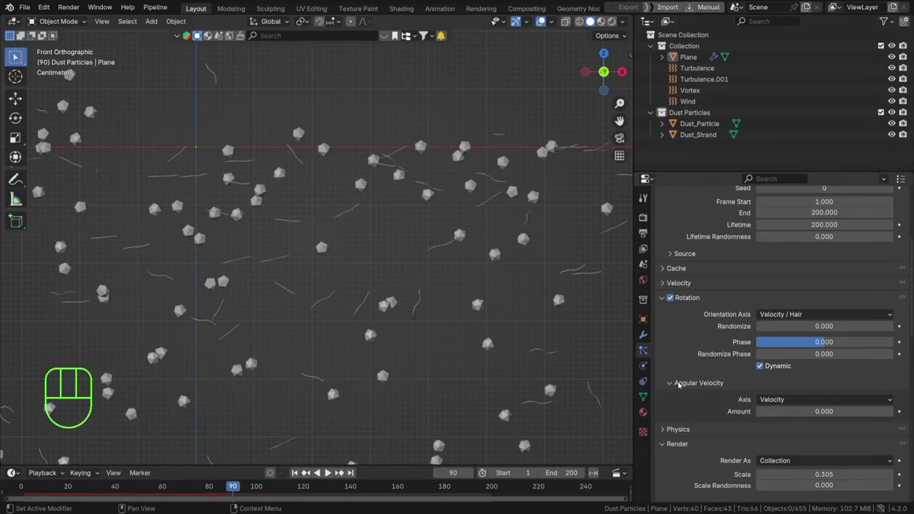
{"action": "left_click", "coordinate": [801, 330]}
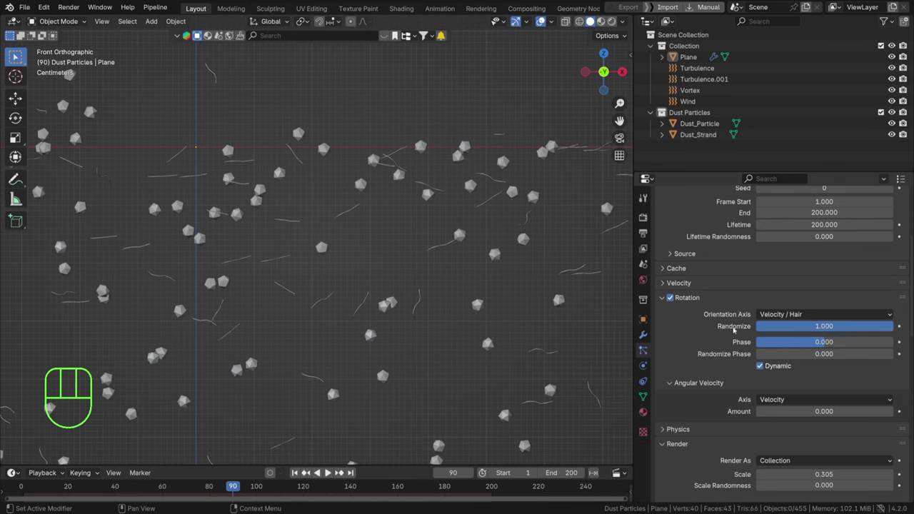
{"action": "left_click", "coordinate": [334, 470]}
{"action": "key", "text": "space"}
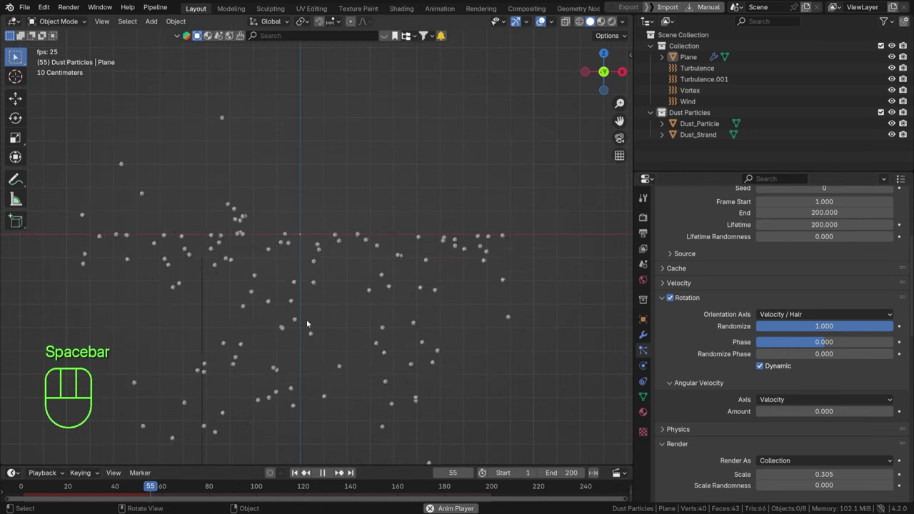
{"action": "key", "text": "space"}
{"action": "key", "text": "space"}
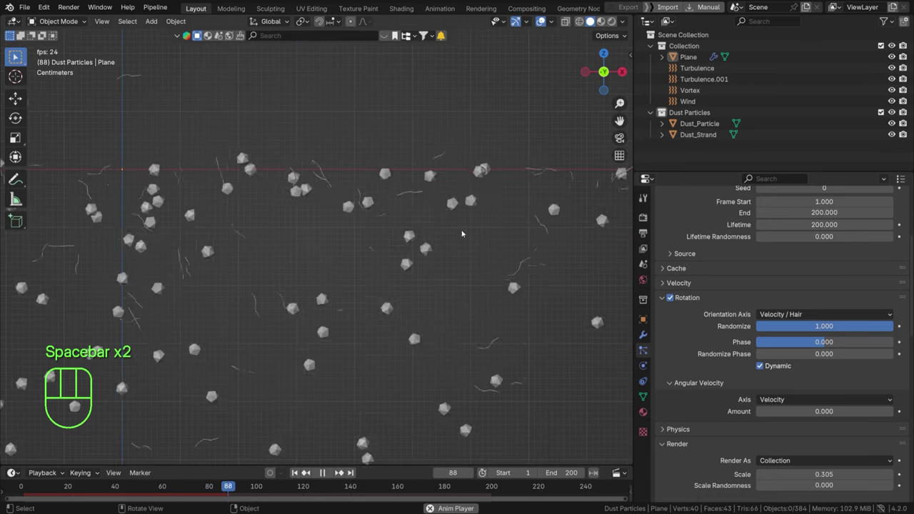
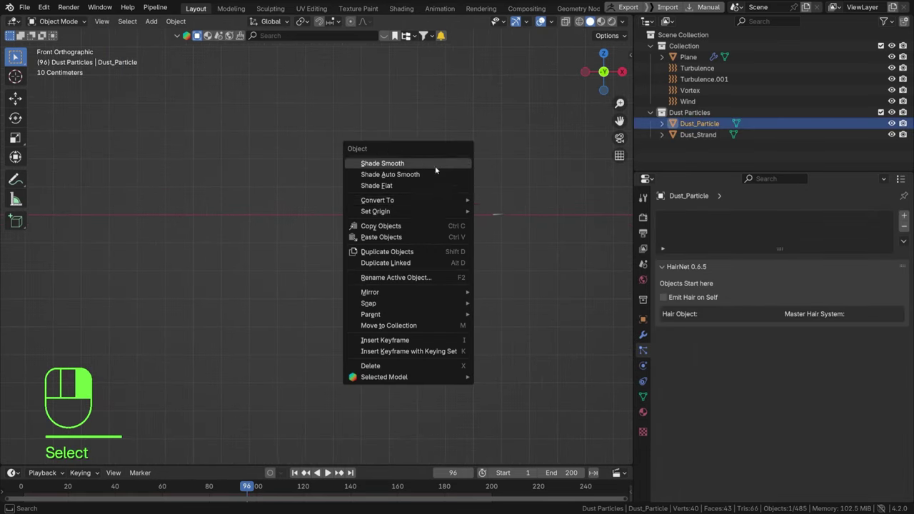
- Shade the Dust_Particle icosphere smooth
{"action": "middle_click", "coordinate": [388, 214]}
{"action": "middle_click", "coordinate": [323, 224]}
{"action": "left_click_drag", "start_coordinate": [473, 263], "coordinate": [447, 218]}
{"action": "key", "text": "space"}
- Play the animation, re-save PARTICLES.blend and reselect the Plane emitter
{"action": "key", "text": "space"}
{"action": "left_click_drag", "start_coordinate": [372, 115], "coordinate": [405, 211]}
{"action": "left_click_drag", "start_coordinate": [440, 192], "coordinate": [341, 153]}
{"action": "key", "text": "space"}
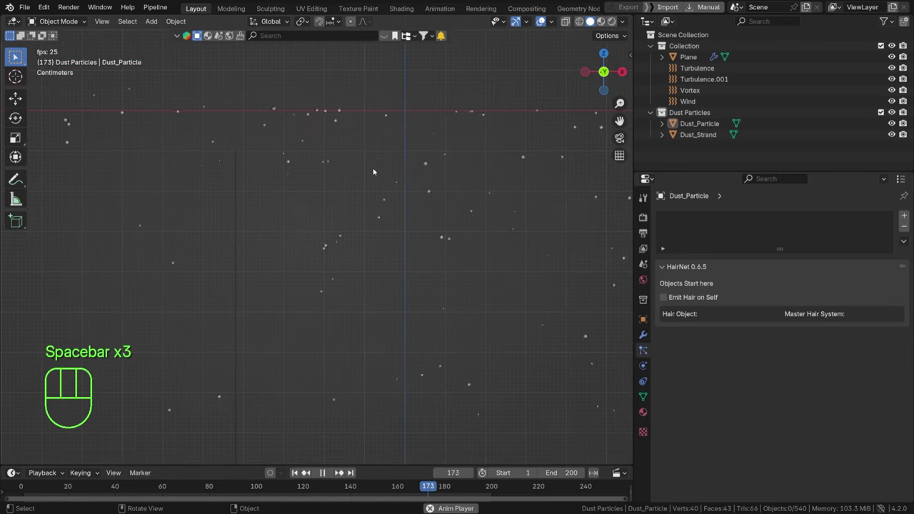
{"action": "key", "text": "ctrl+s"}
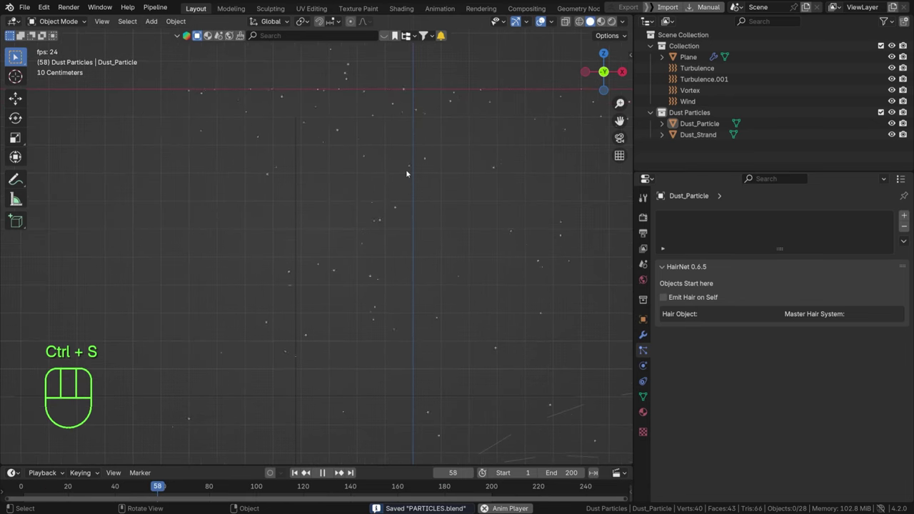
{"action": "key", "text": "space"}
{"action": "left_click", "coordinate": [413, 170]}
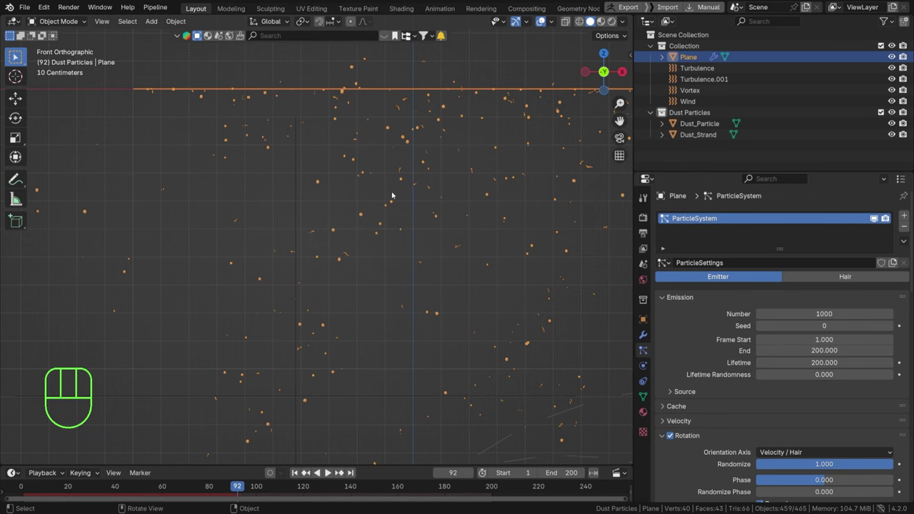
- Add a camera, view through it, and move/rotate it about −22.7° around Z to frame the dust
{"action": "key", "text": "shift+a"}
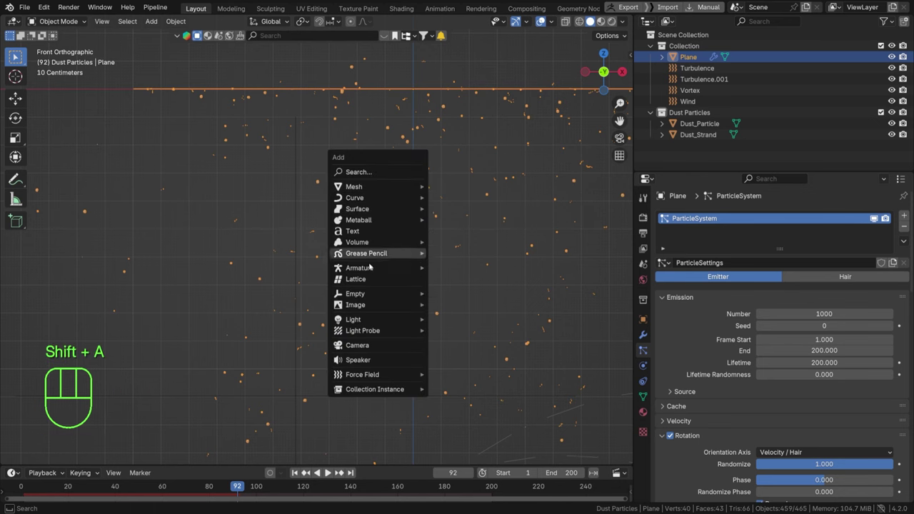
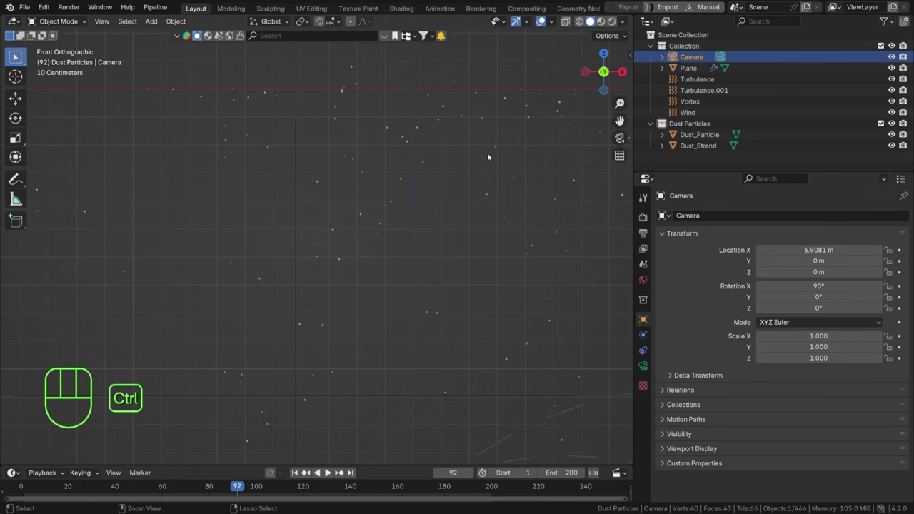
{"action": "key", "text": "ctrl+alt+KP_0"}
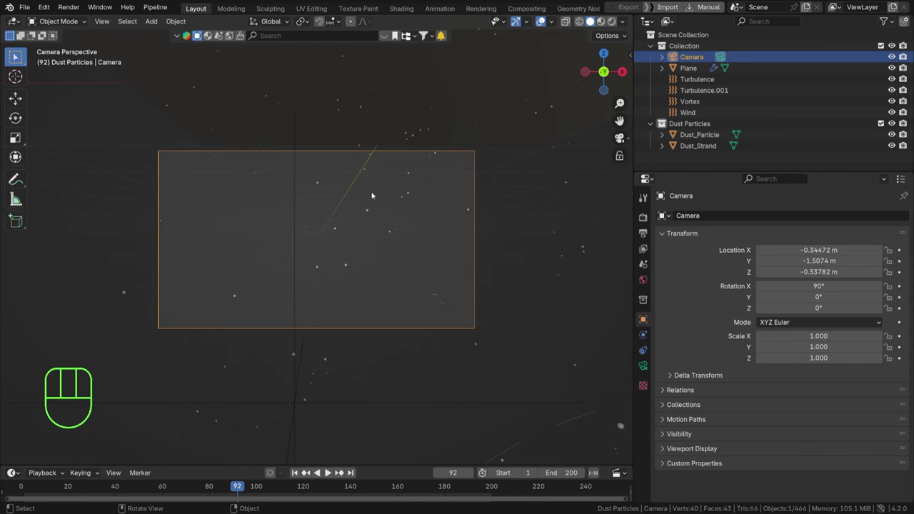
{"action": "key", "text": "r"}
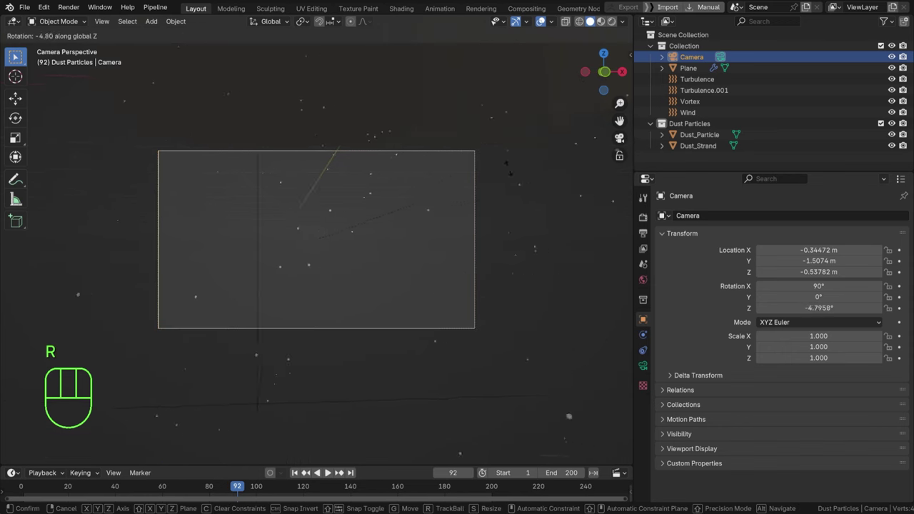
{"action": "key", "text": "g"}
{"action": "key", "text": "r"}
{"action": "left_click_drag", "start_coordinate": [373, 214], "coordinate": [410, 179]}
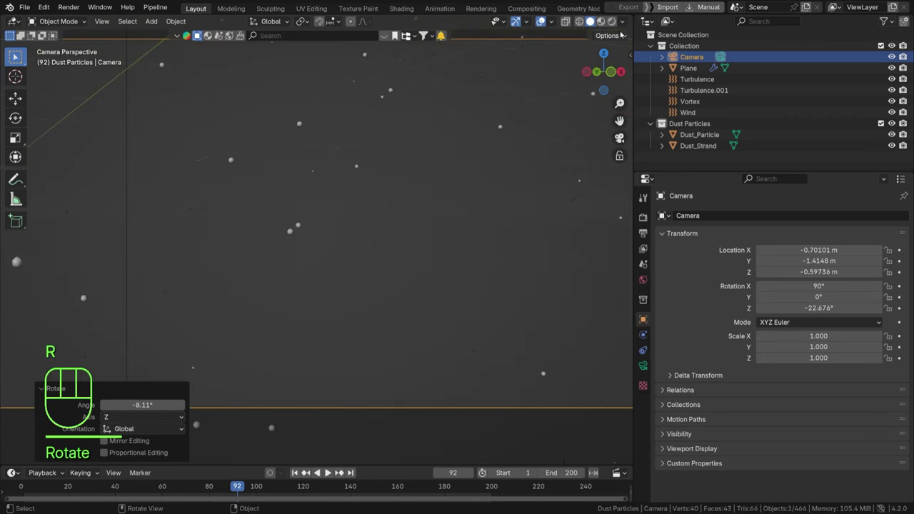
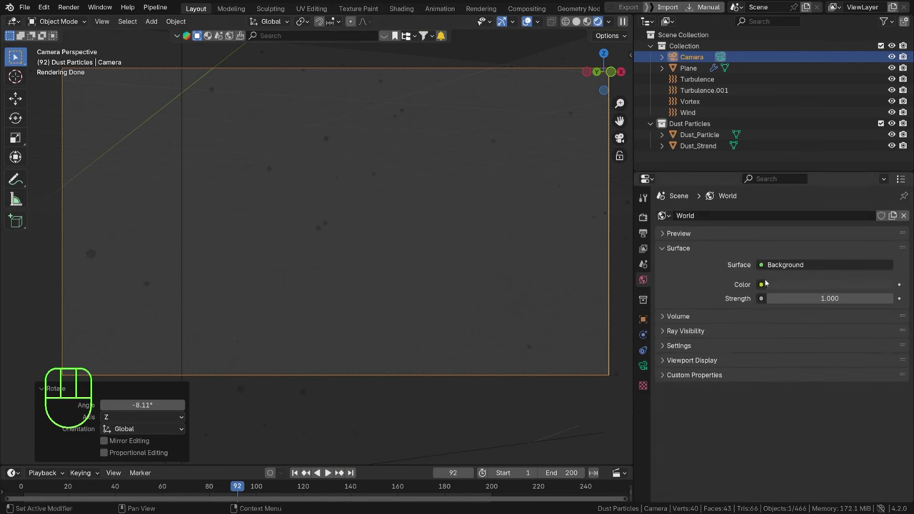
- Set the World colour to a Nishita Sky Texture to brighten the camera view
{"action": "left_click_drag", "start_coordinate": [772, 285], "coordinate": [537, 408]}
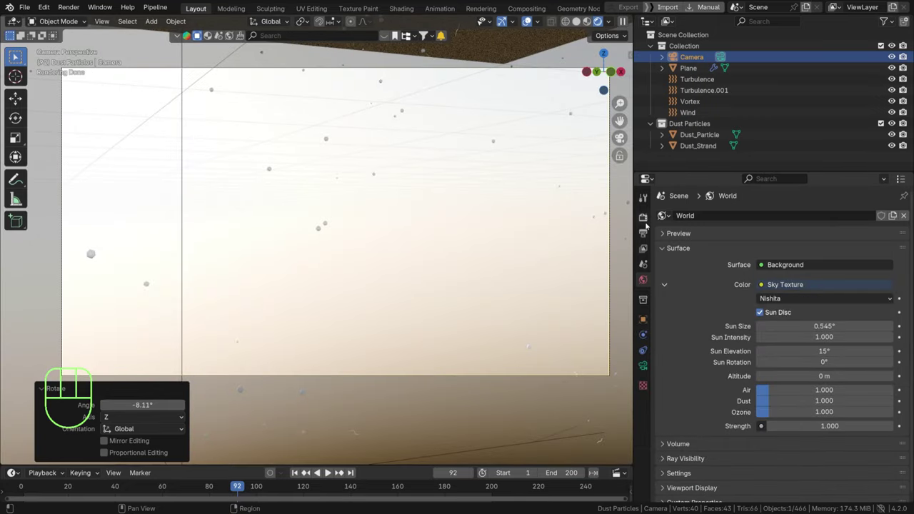
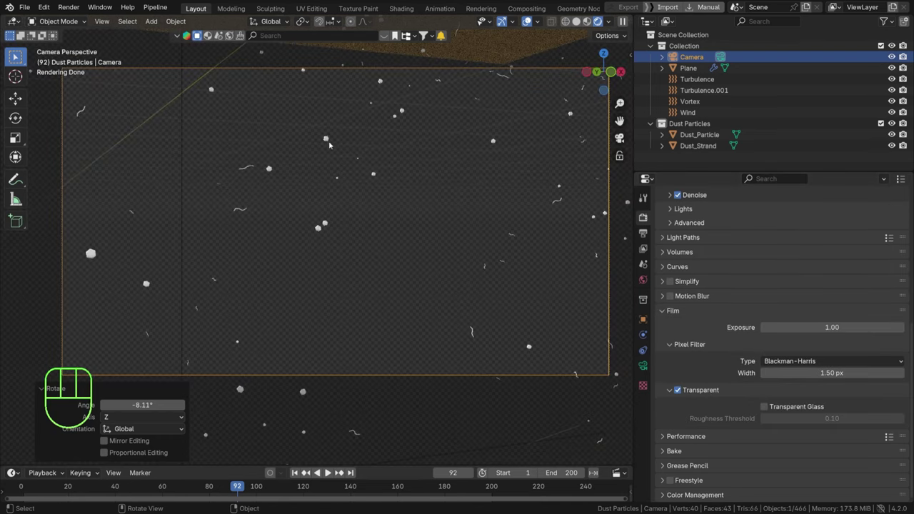
- On the emitter plane's particles set Scale 0.137, Randomness 0.753, hide the emitter, Gravity 0.01, Wind 0.408
{"action": "left_click", "coordinate": [331, 141]}
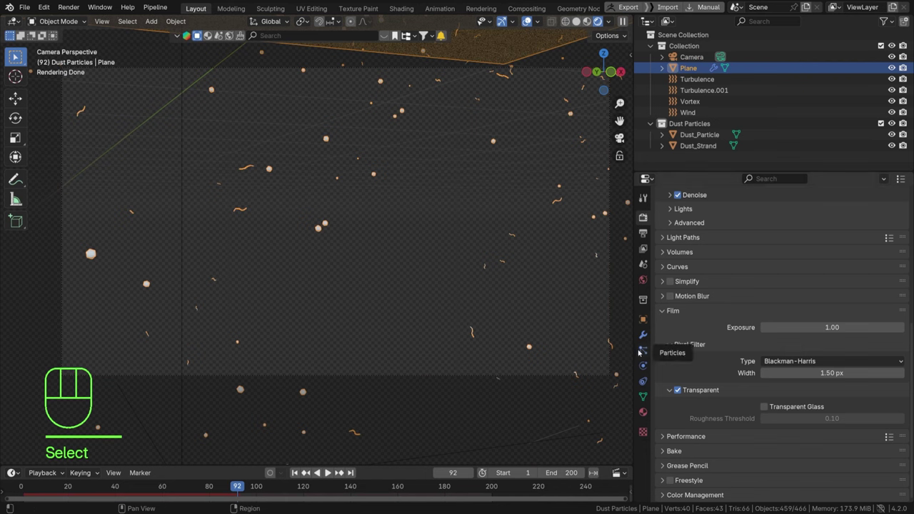
{"action": "left_click", "coordinate": [643, 351]}
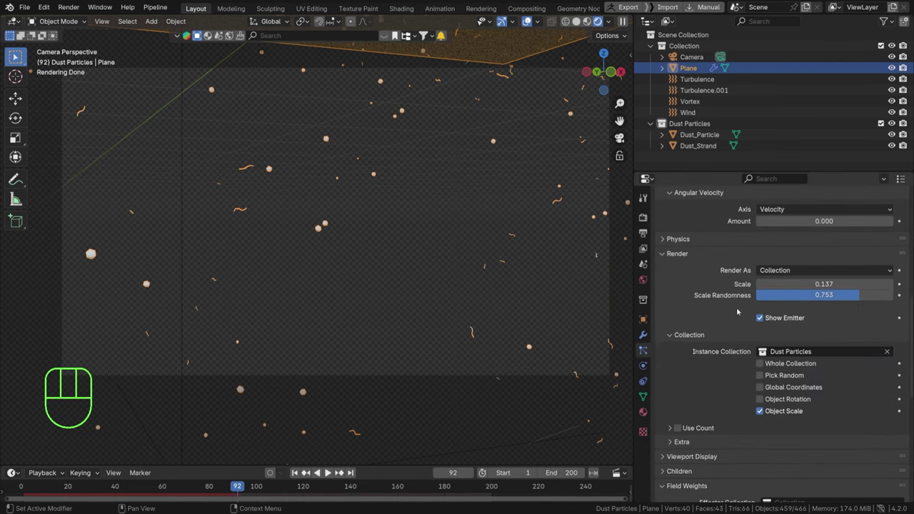
{"action": "left_click", "coordinate": [766, 318]}
{"action": "left_click", "coordinate": [766, 318]}
{"action": "left_click", "coordinate": [767, 318]}
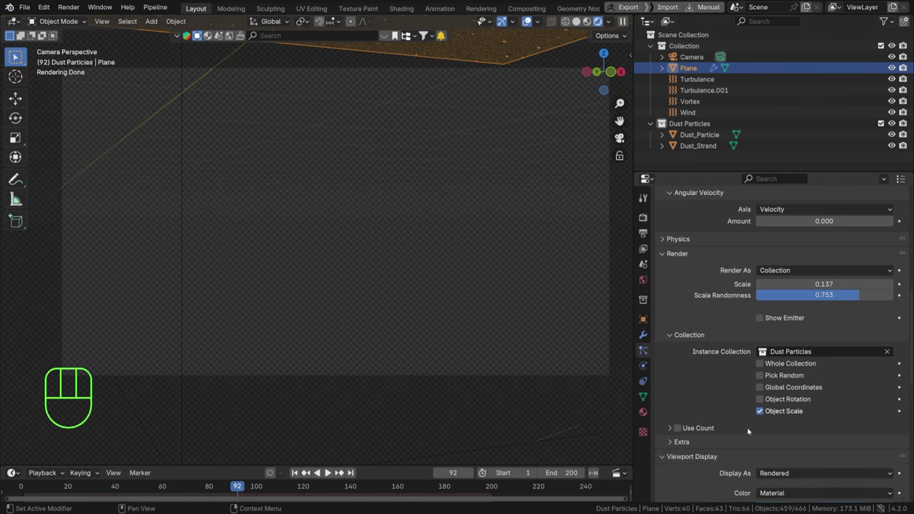
{"action": "left_click", "coordinate": [763, 417]}
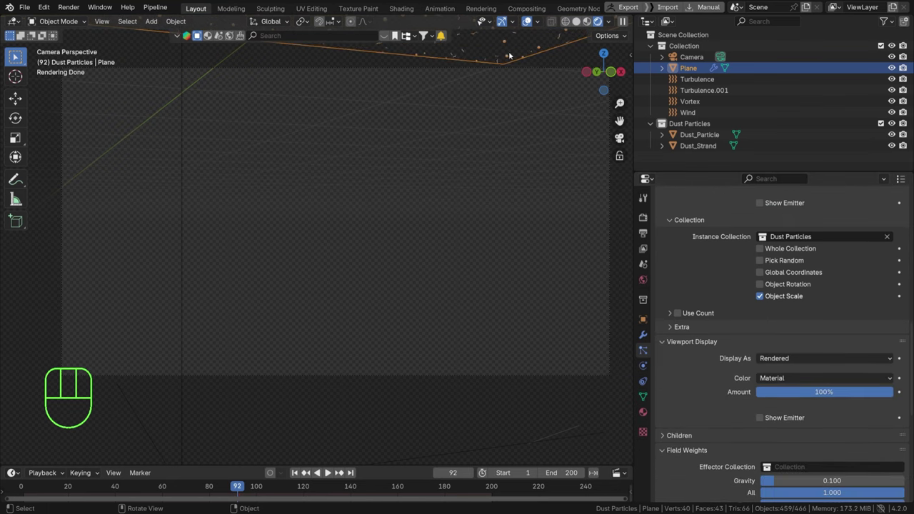
- Play the particle animation to check the smaller, slower-drifting dust
{"action": "key", "text": "space"}
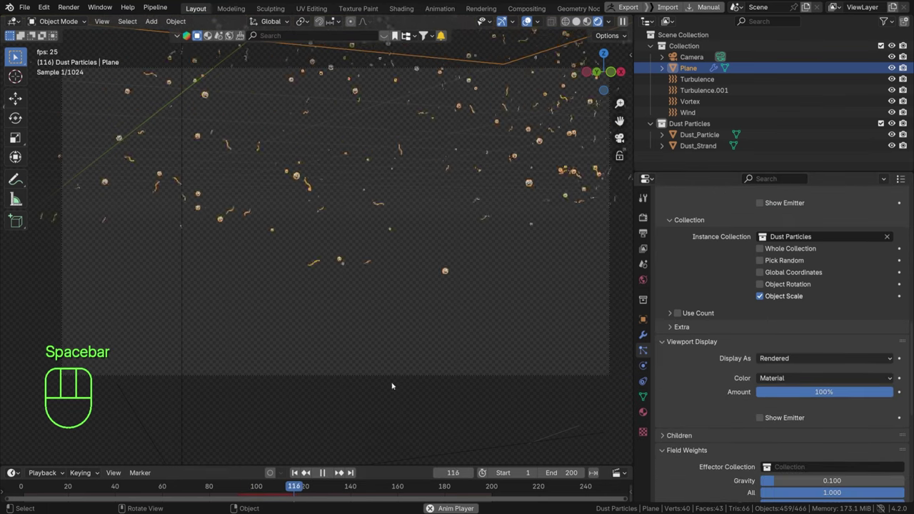
{"action": "left_click", "coordinate": [468, 220]}
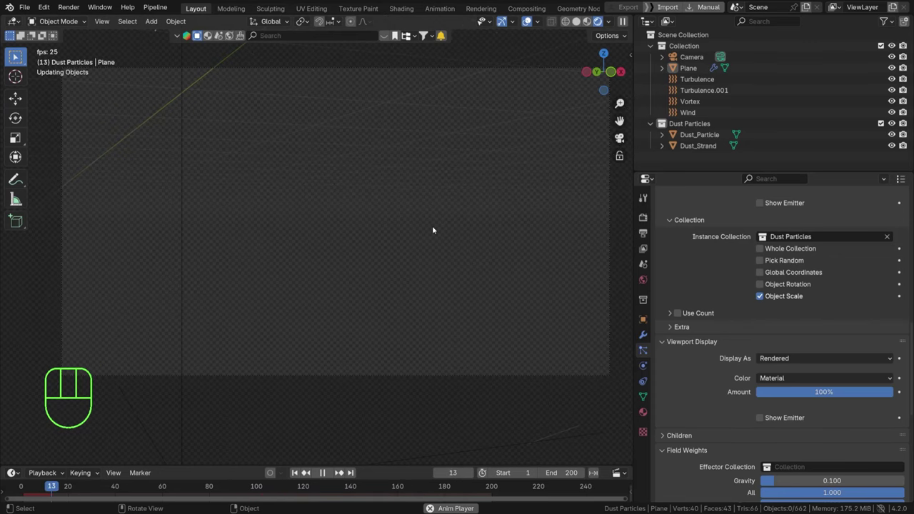
{"action": "key", "text": "space"}
{"action": "left_click", "coordinate": [367, 156]}
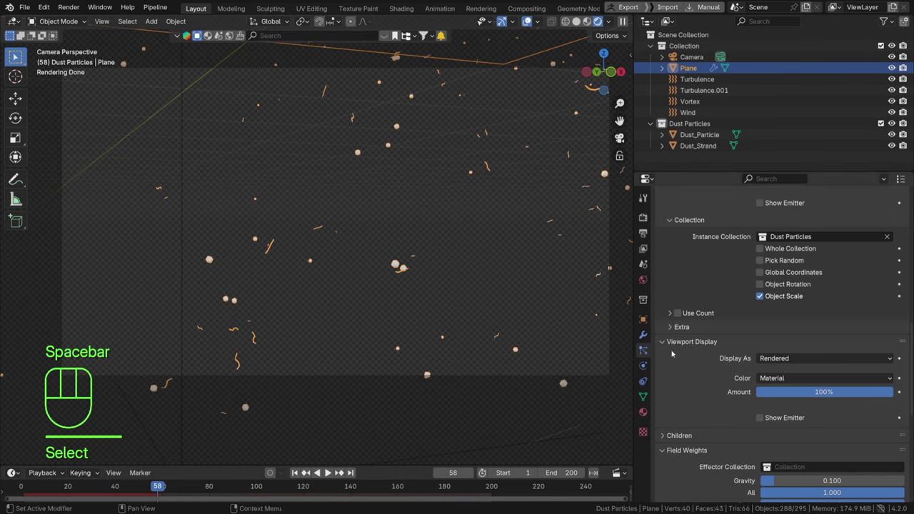
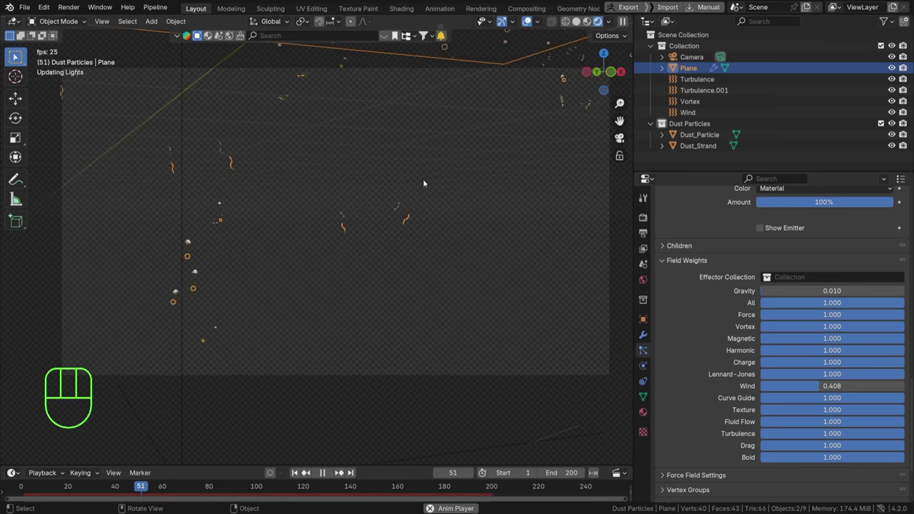
- Raise emission to 10000 particles at render scale 0.09 with randomness 1.0 and preview playback
{"action": "key", "text": "space"}
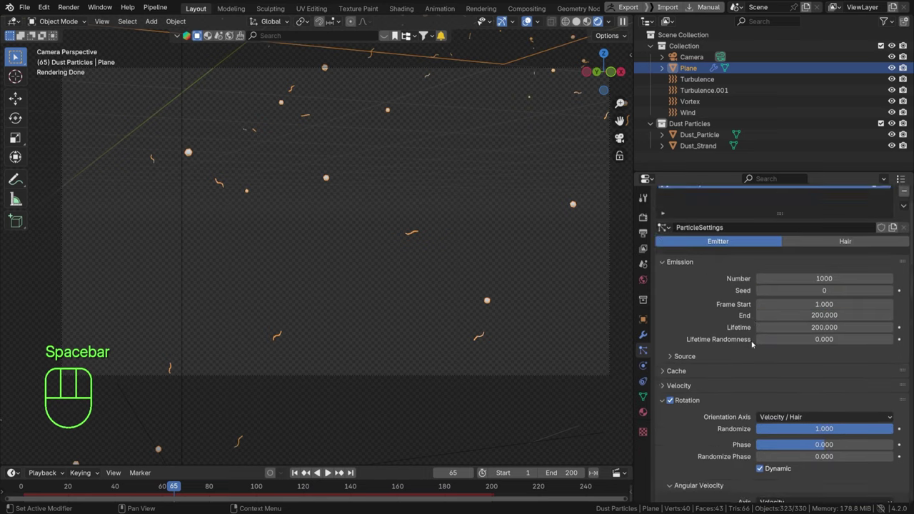
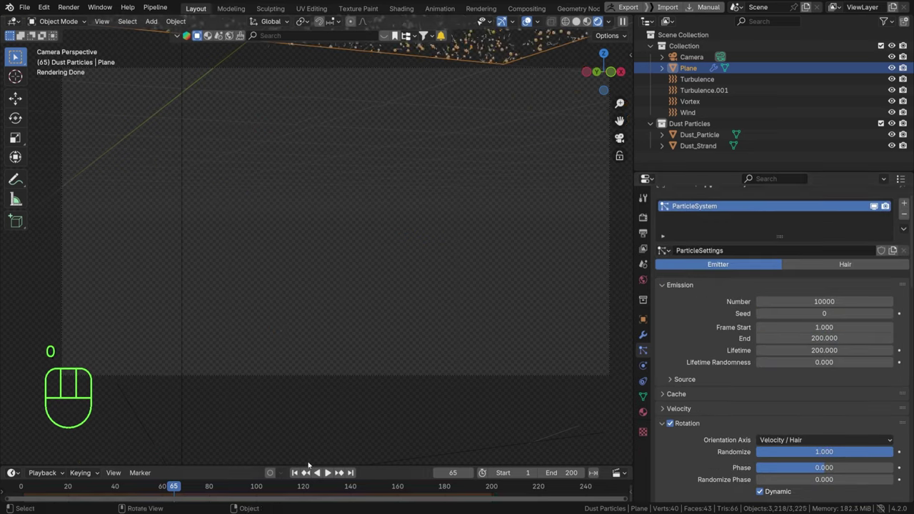
{"action": "left_click", "coordinate": [331, 470]}
{"action": "key", "text": "space"}
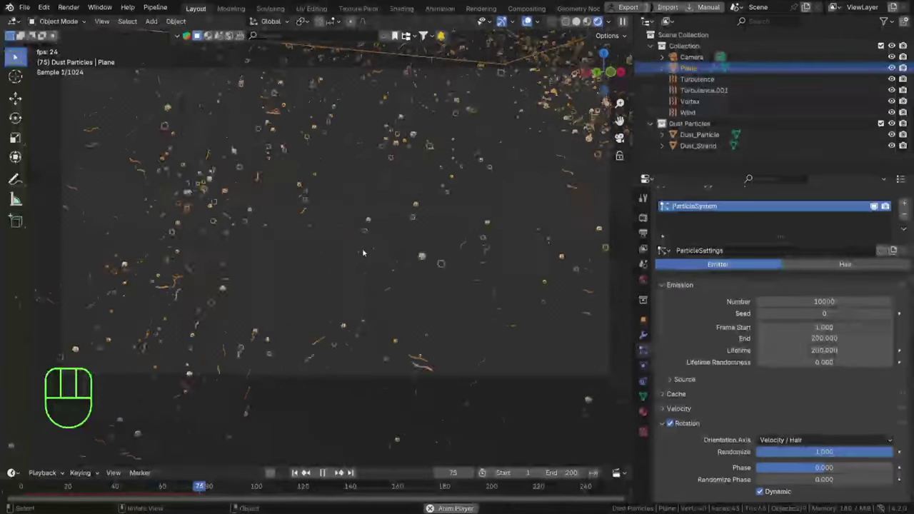
{"action": "key", "text": "space"}
{"action": "left_click", "coordinate": [455, 111]}
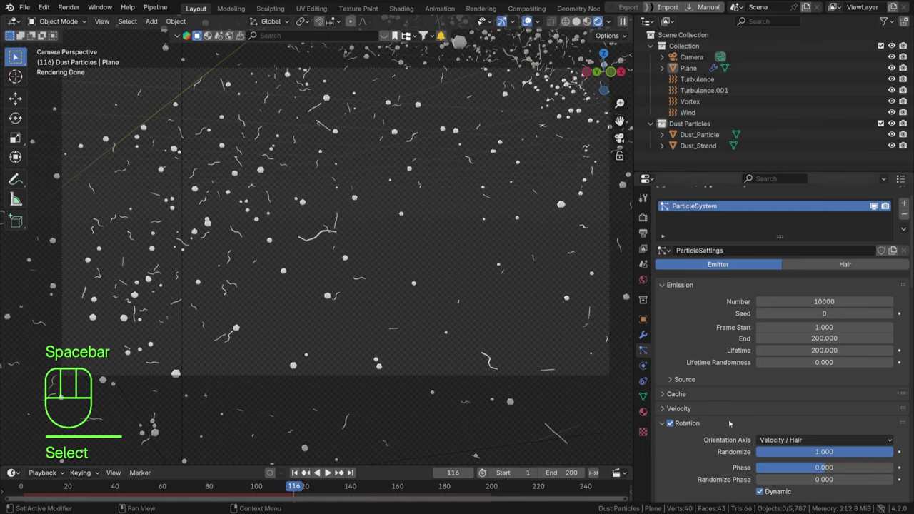
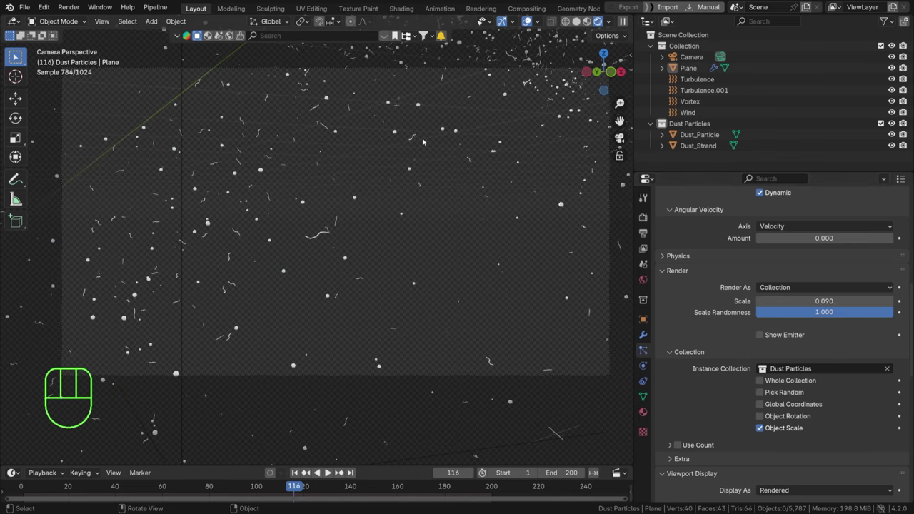
- Add Plane.001, push it far back on Y, rotate 90° on X and scale it up as a backdrop
{"action": "key", "text": "shift+a"}
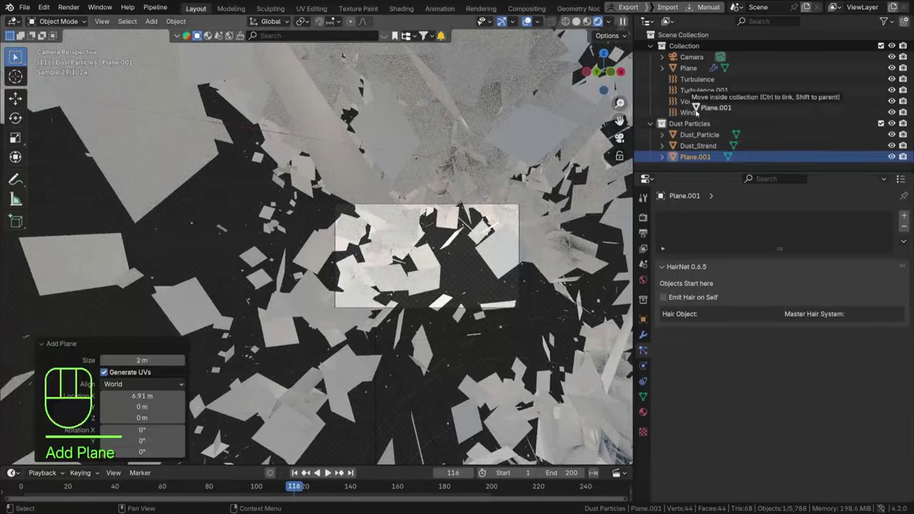
{"action": "key", "text": "g"}
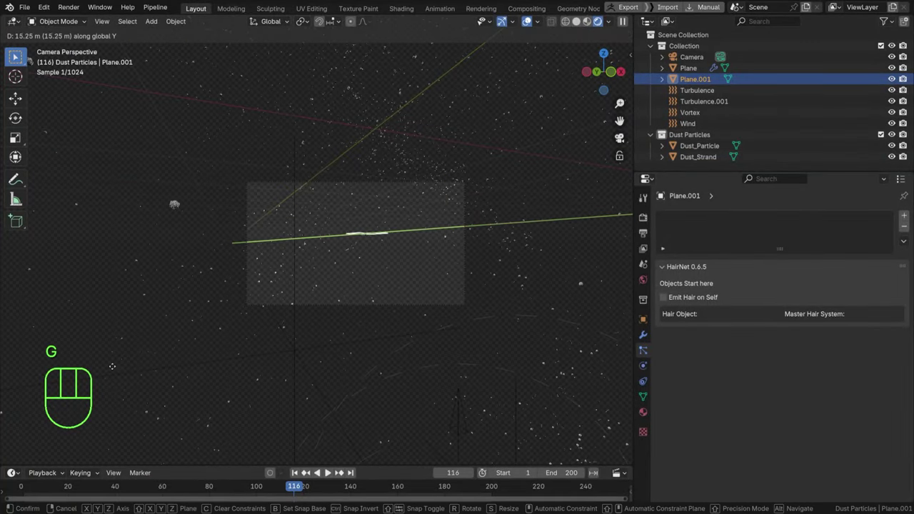
{"action": "key", "text": "r"}
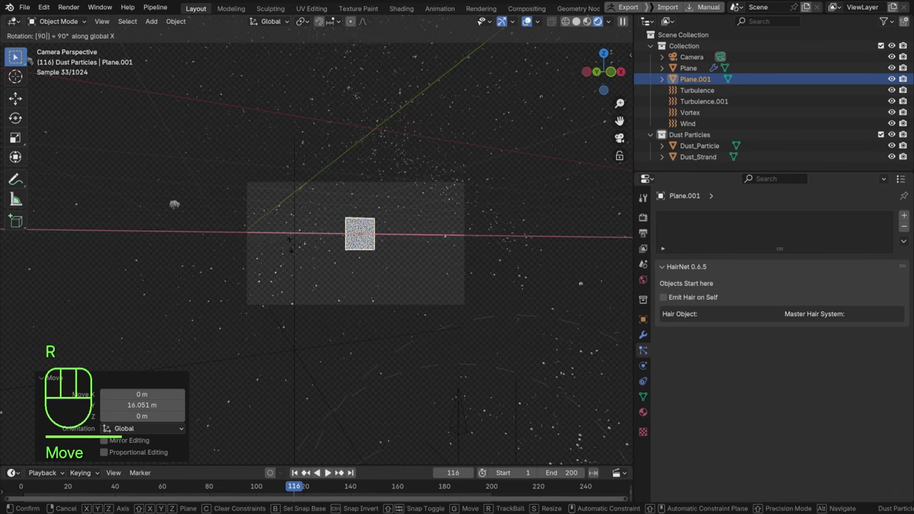
{"action": "key", "text": "s"}
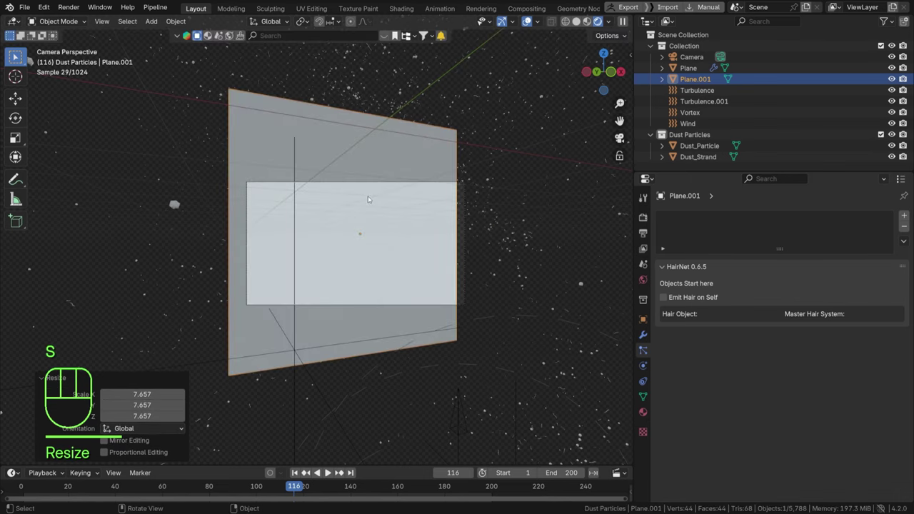
{"action": "key", "text": "r"}
{"action": "key", "text": "ctrl+b"}
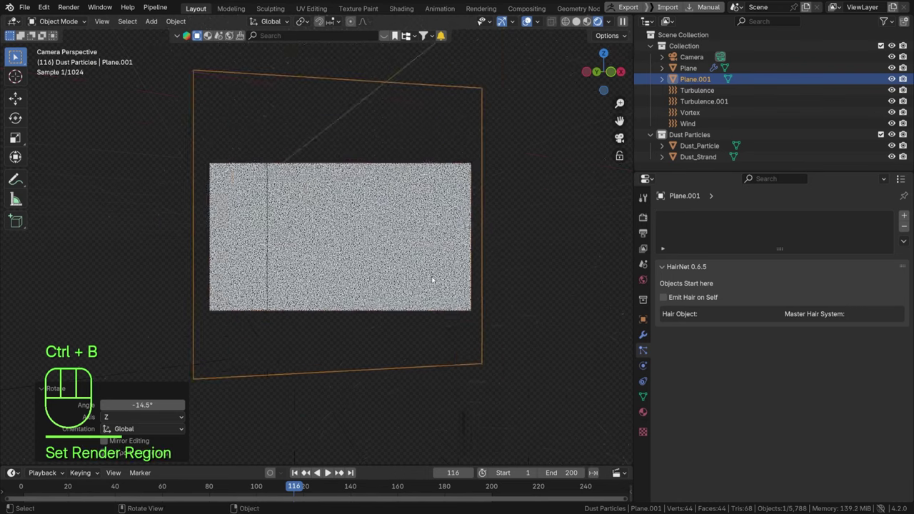
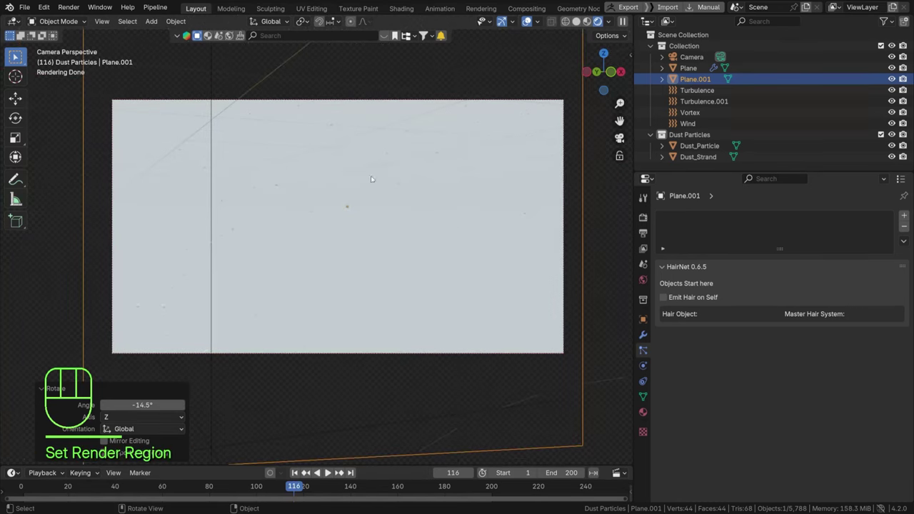
- Give the backdrop a new Material.001 with black base colour and roughness 1.0
{"action": "left_click", "coordinate": [651, 410]}
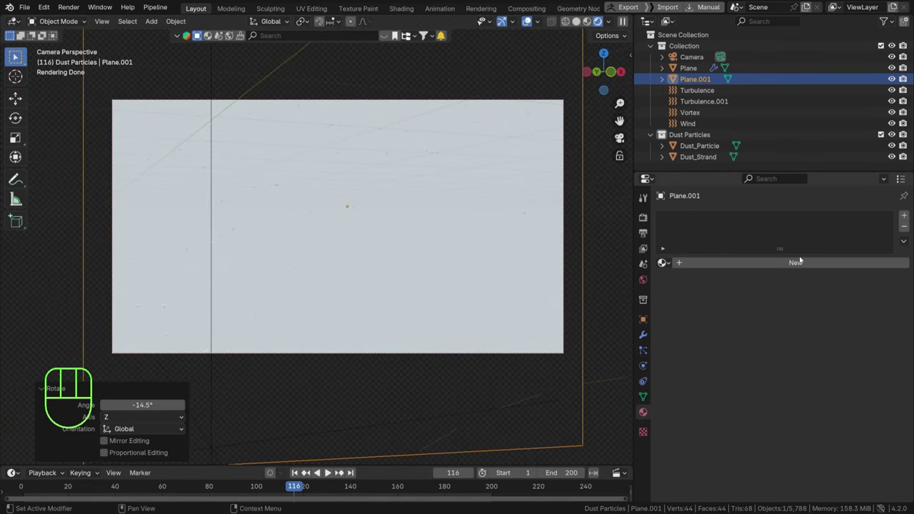
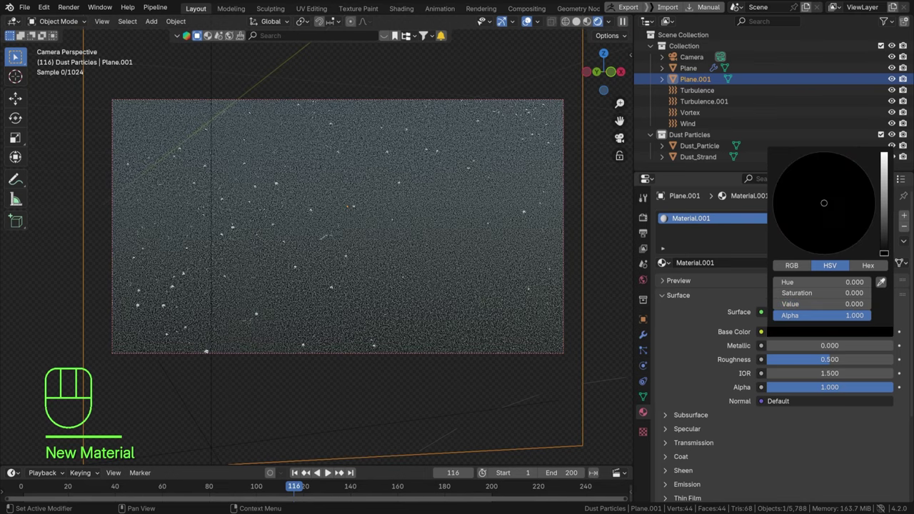
{"action": "left_click_drag", "start_coordinate": [828, 365], "coordinate": [898, 360]}
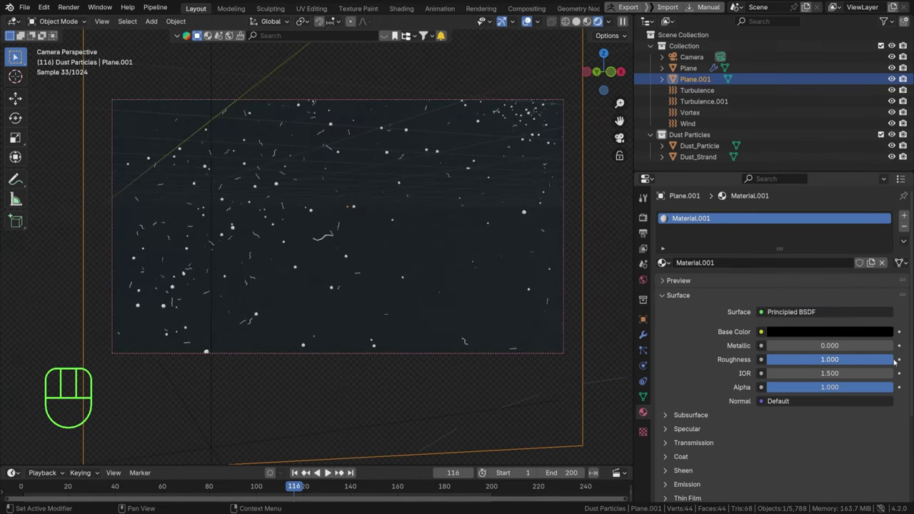
{"action": "left_click", "coordinate": [531, 20]}
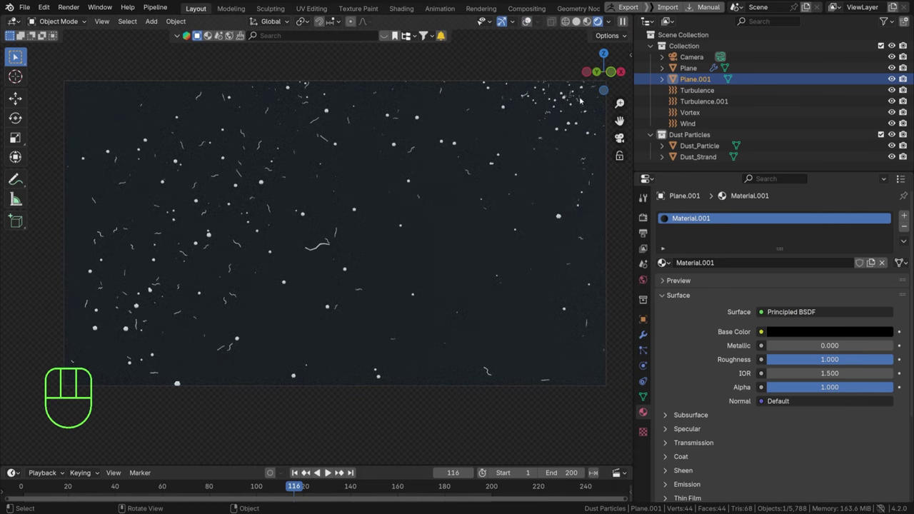
- Enable the camera's depth of field at 1.059 m focus distance with F-Stop 0.4 and save
{"action": "left_click", "coordinate": [707, 58]}
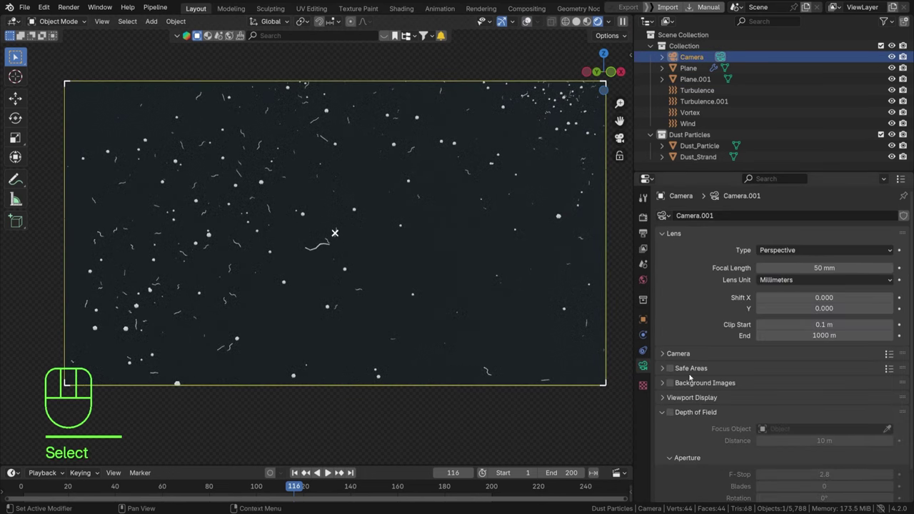
{"action": "left_click", "coordinate": [678, 414]}
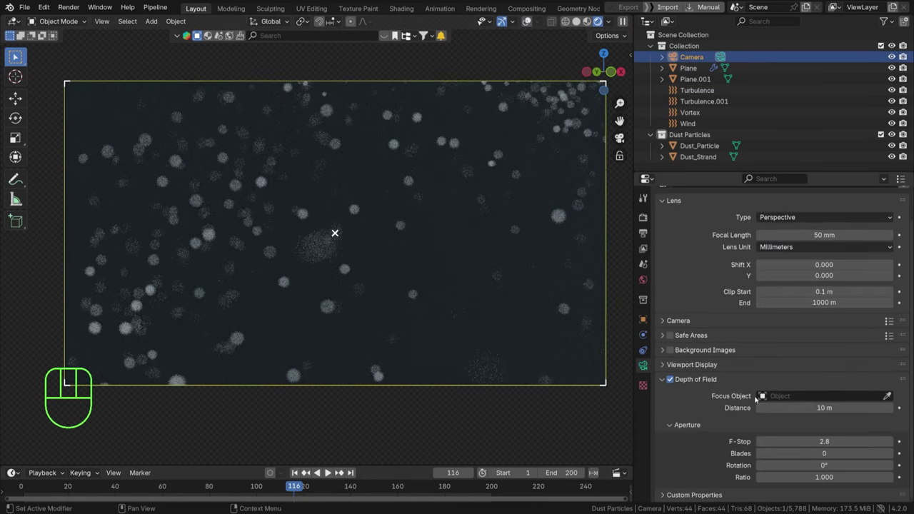
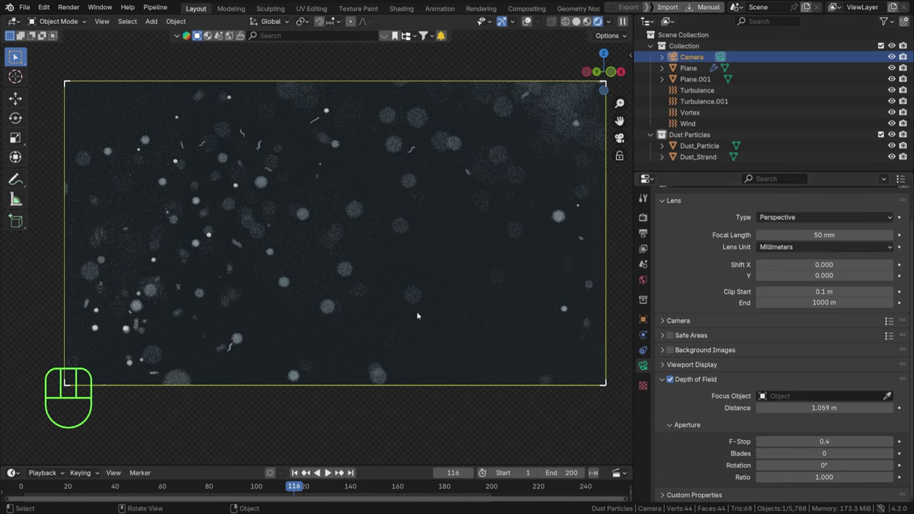
{"action": "key", "text": "ctrl+s"}
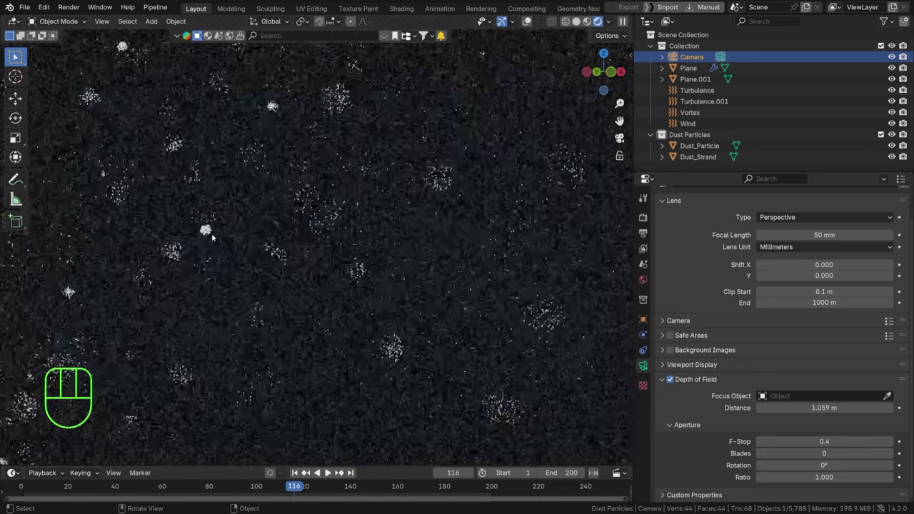
- Play the animation repeatedly to preview the soft bokeh on the dust
{"action": "key", "text": "space"}
{"action": "key", "text": "space"}
{"action": "key", "text": "space"}
{"action": "key", "text": "space"}
{"action": "key", "text": "space"}
{"action": "key", "text": "space"}
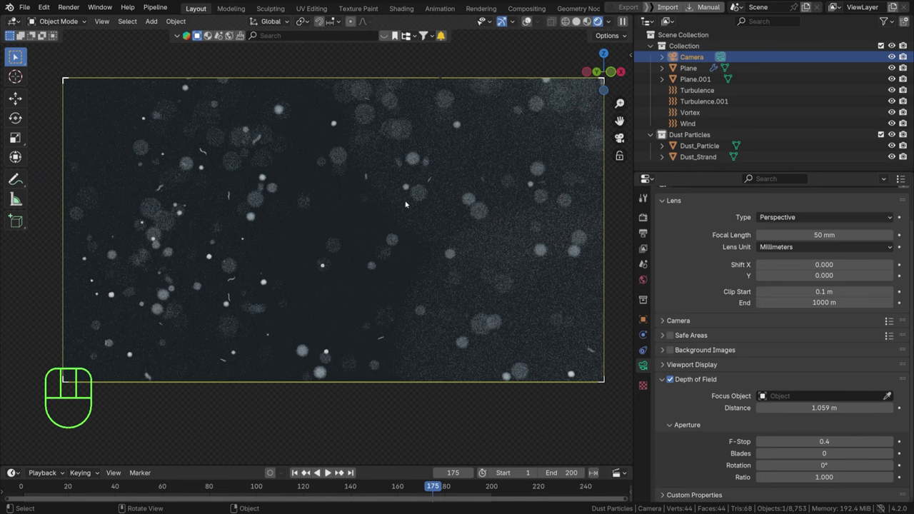
- Move the camera to reframe the dust and play back the new framing
{"action": "key", "text": "space"}
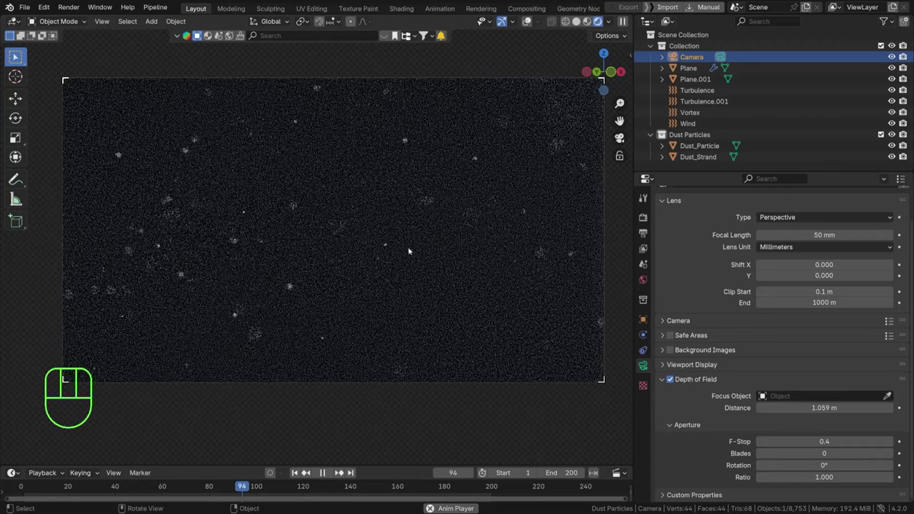
{"action": "key", "text": "space"}
{"action": "key", "text": "g"}
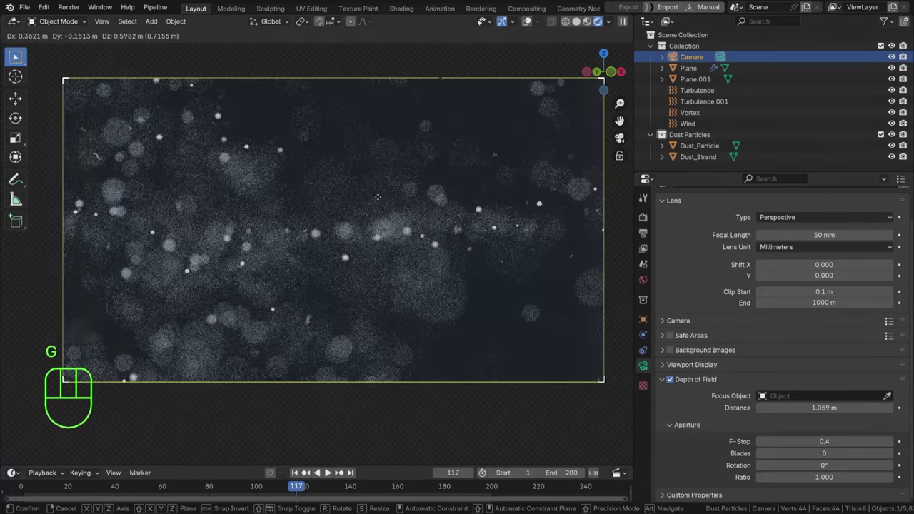
{"action": "key", "text": "space"}
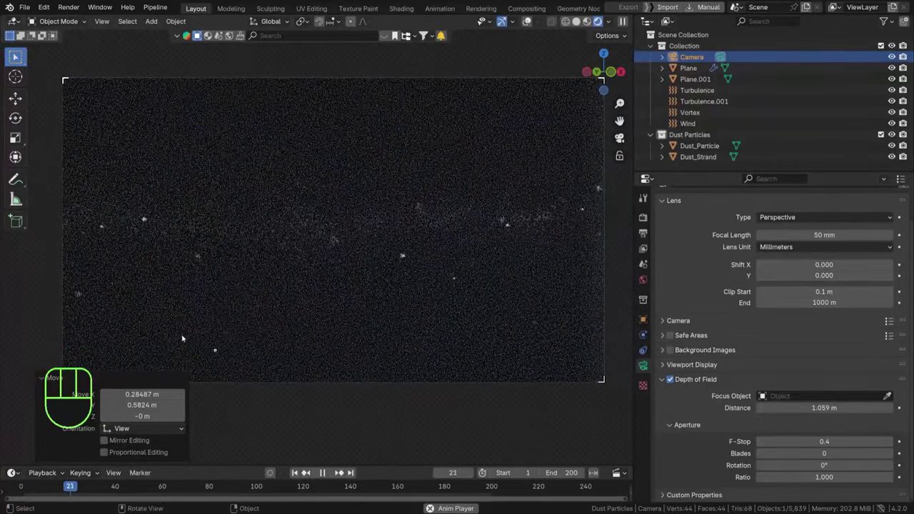
{"action": "key", "text": "space"}
- Raise the emitter to 30000 particles, preview the denser bokeh and save PARTICLES.blend
{"action": "key", "text": "ctrl+s"}
{"action": "key", "text": "space"}
{"action": "key", "text": "space"}
{"action": "key", "text": "ctrl+s"}
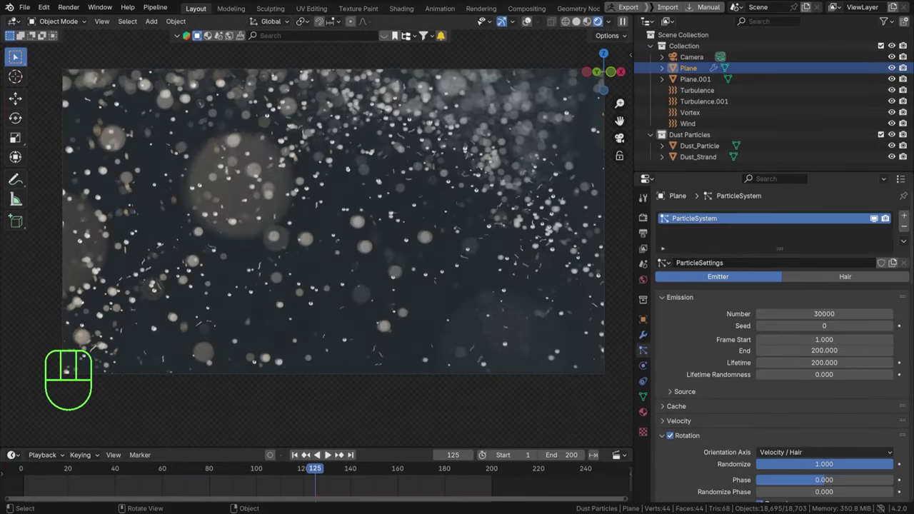
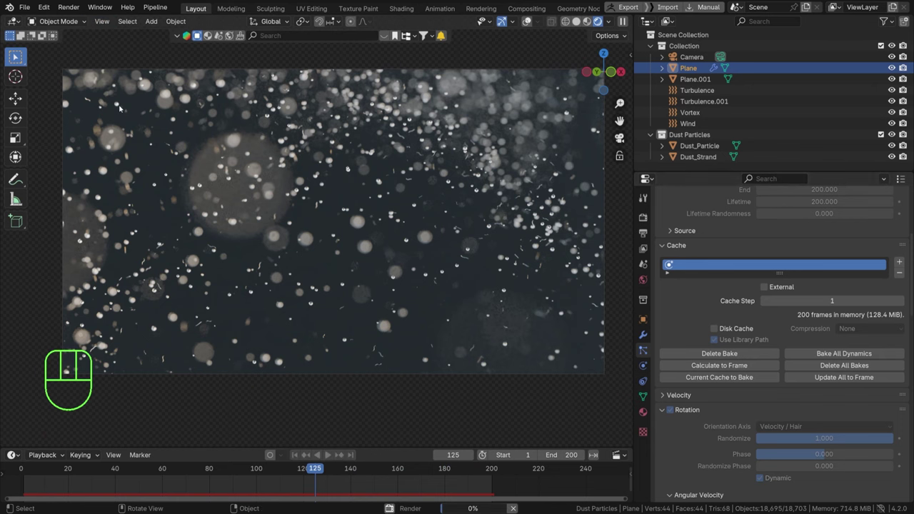
- With the simulation baked over 200 frames and Camera active, save PARTICLES.blend
{"action": "key", "text": "space"}
{"action": "key", "text": "ctrl+s"}
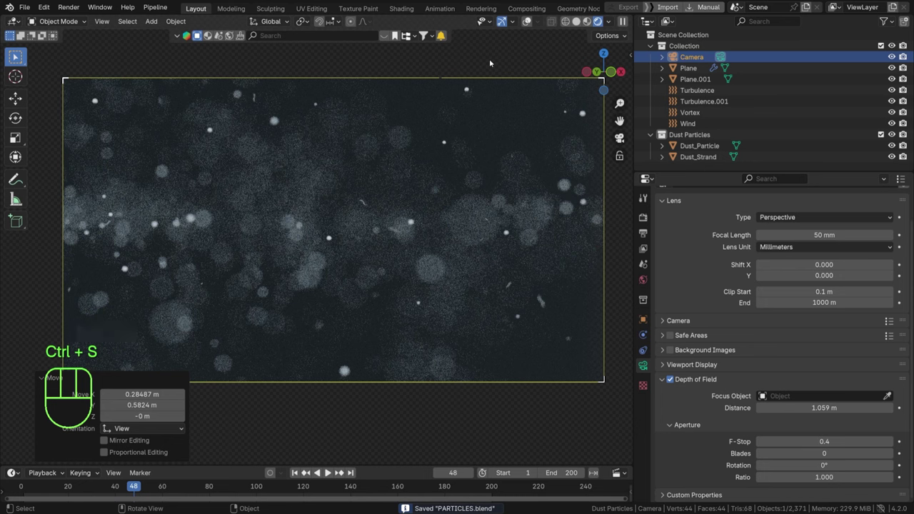